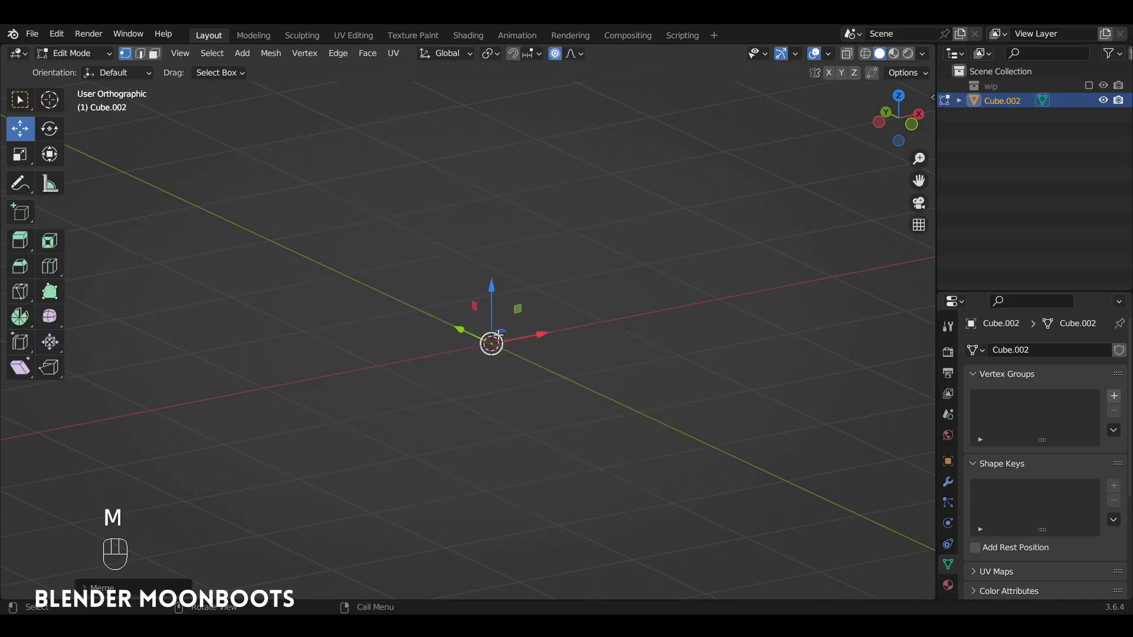
Step: From Front view, extrude vertices and edges into a flat spiral ribbon and select its open end edge
{"action": "key", "text": "KP_0"}
{"action": "key", "text": "KP_1"}
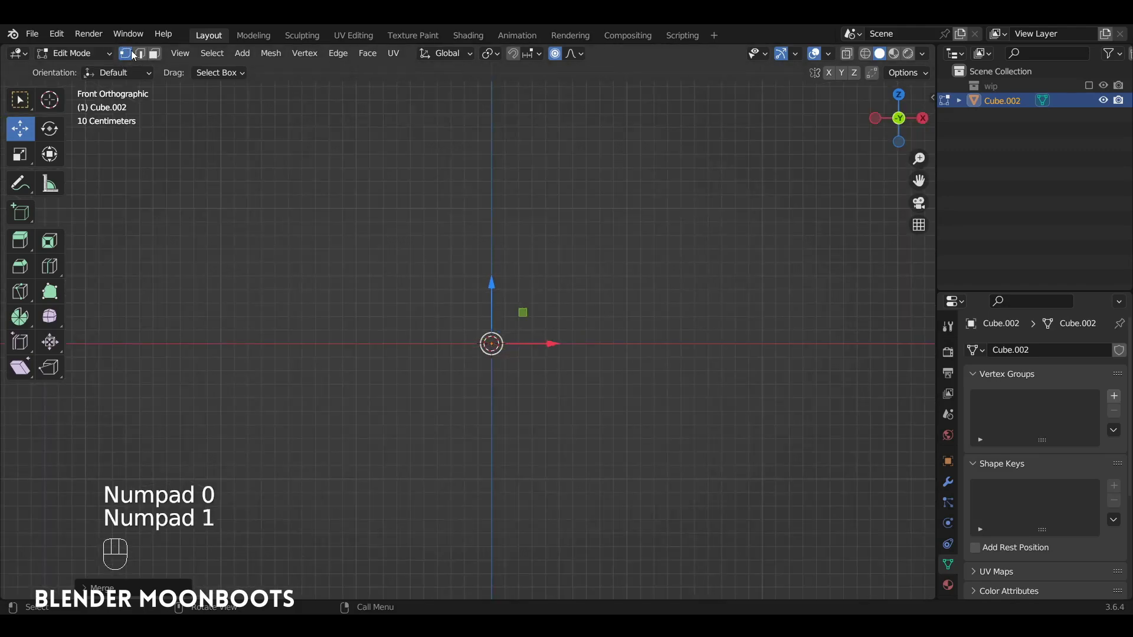
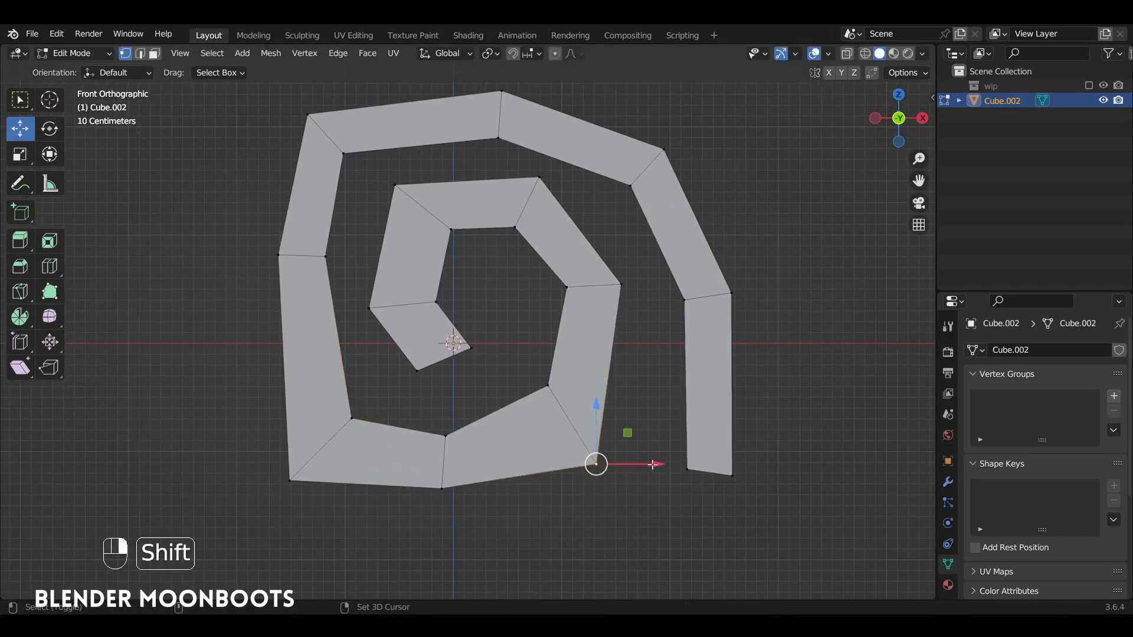
{"action": "left_click", "coordinate": [79, 598]}
{"action": "middle_click", "coordinate": [79, 599]}
{"action": "right_click", "coordinate": [79, 598]}
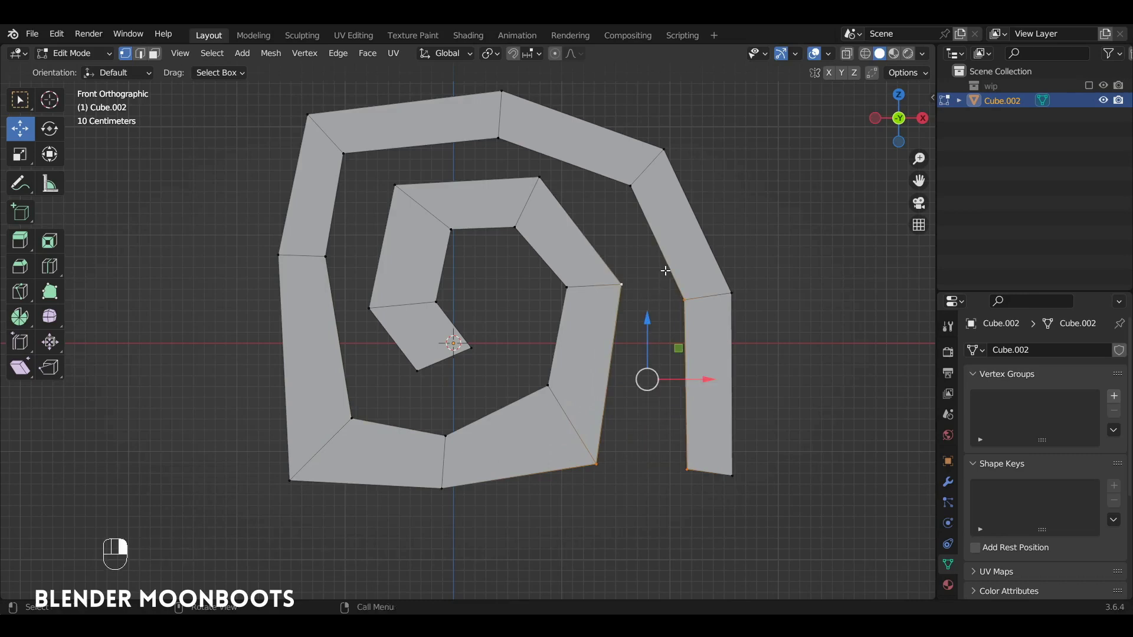
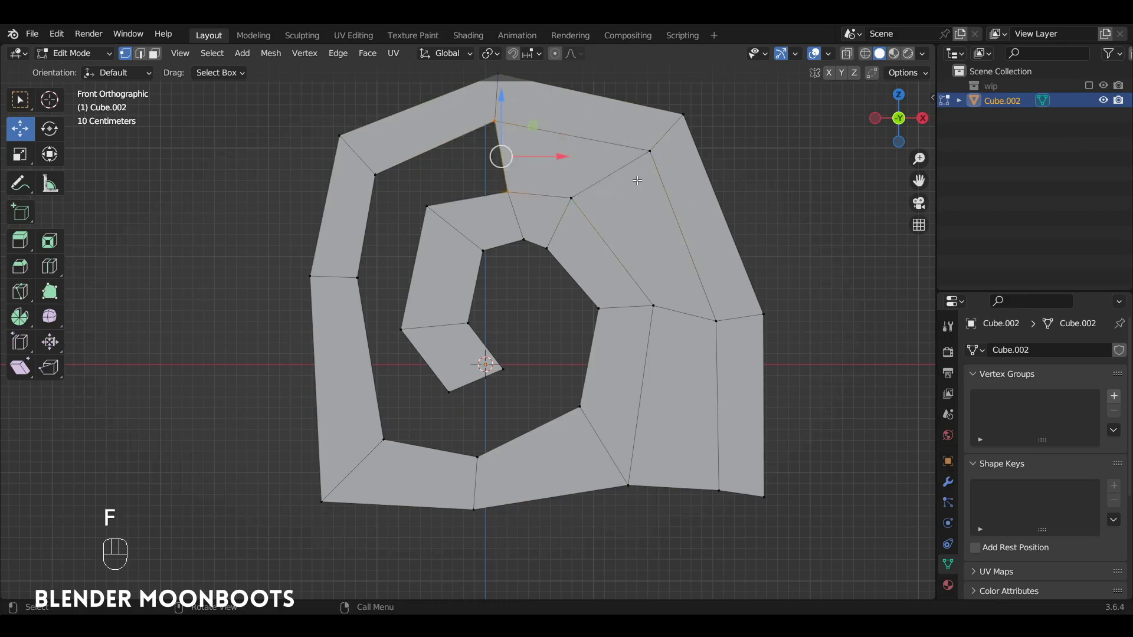
Step: Fill faces between the spiral's border edges to close it into a solid end cap
{"action": "key", "text": "f"}
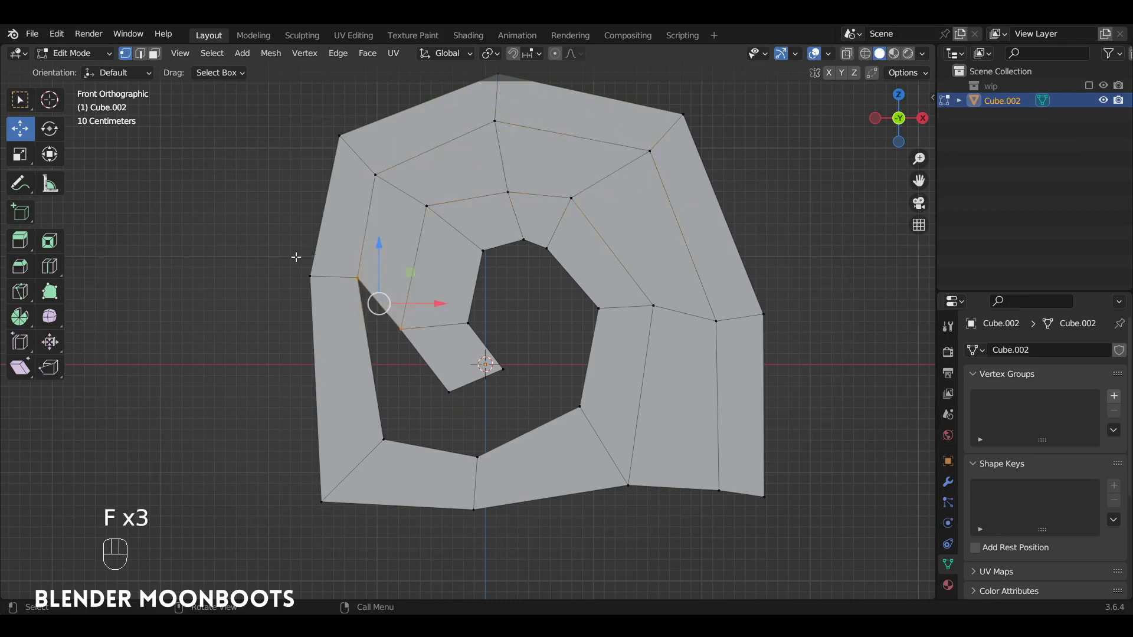
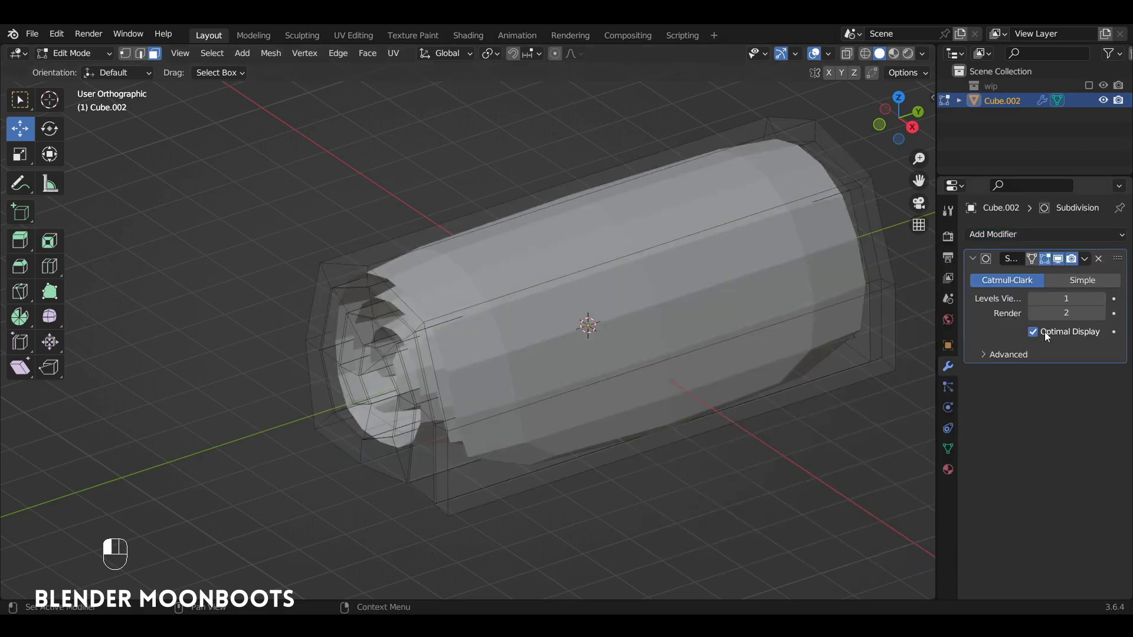
Step: Raise the Subdivision Surface viewport level to 2 and insert edge loops to keep the log rounded
{"action": "key", "text": "Tab"}
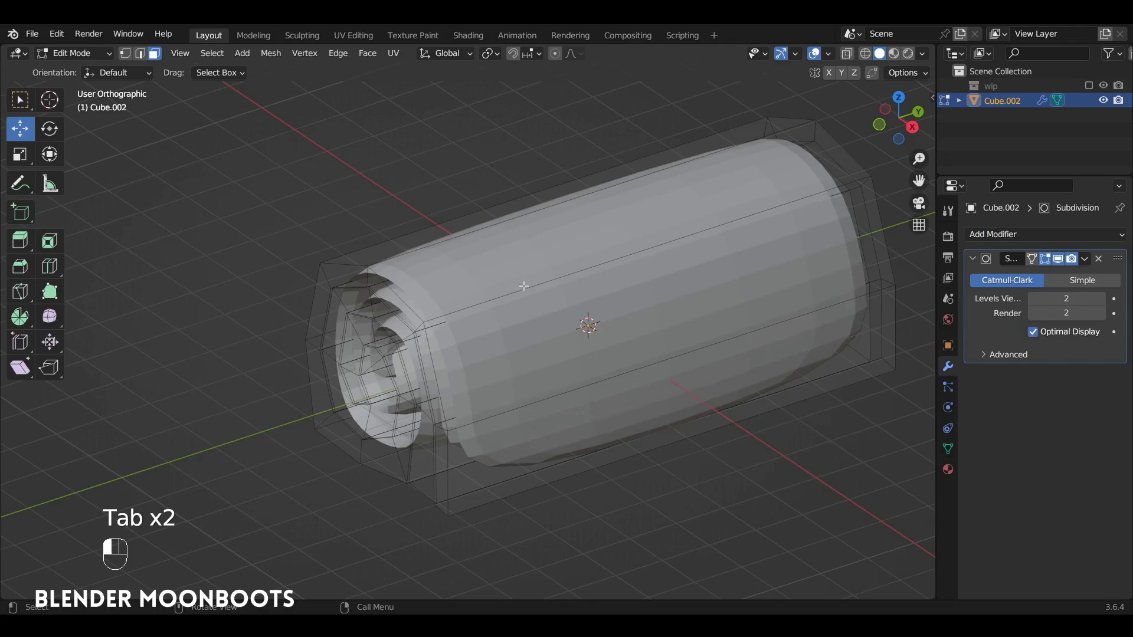
{"action": "key", "text": "ctrl+r"}
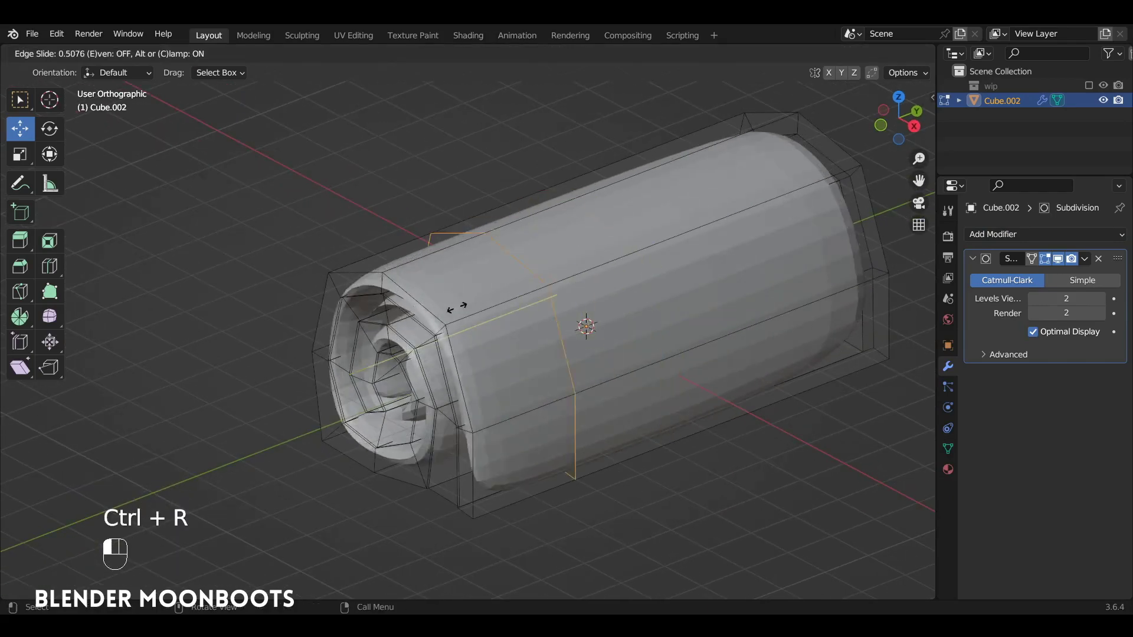
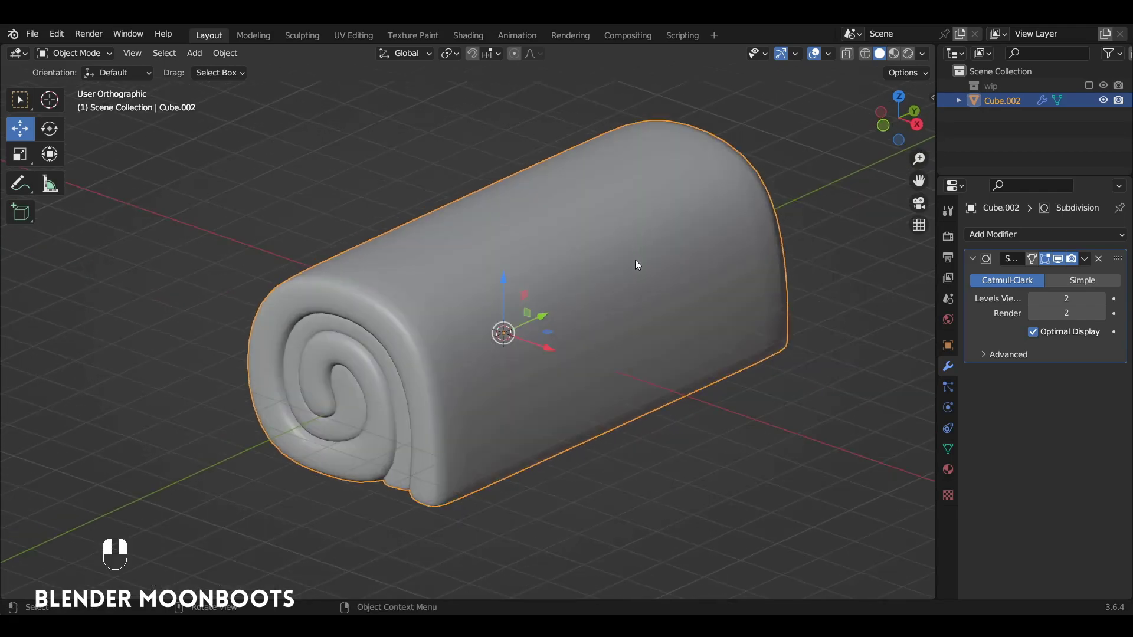
Step: Save the file and tweak a face of the log in Edit Mode
{"action": "key", "text": "ctrl+s"}
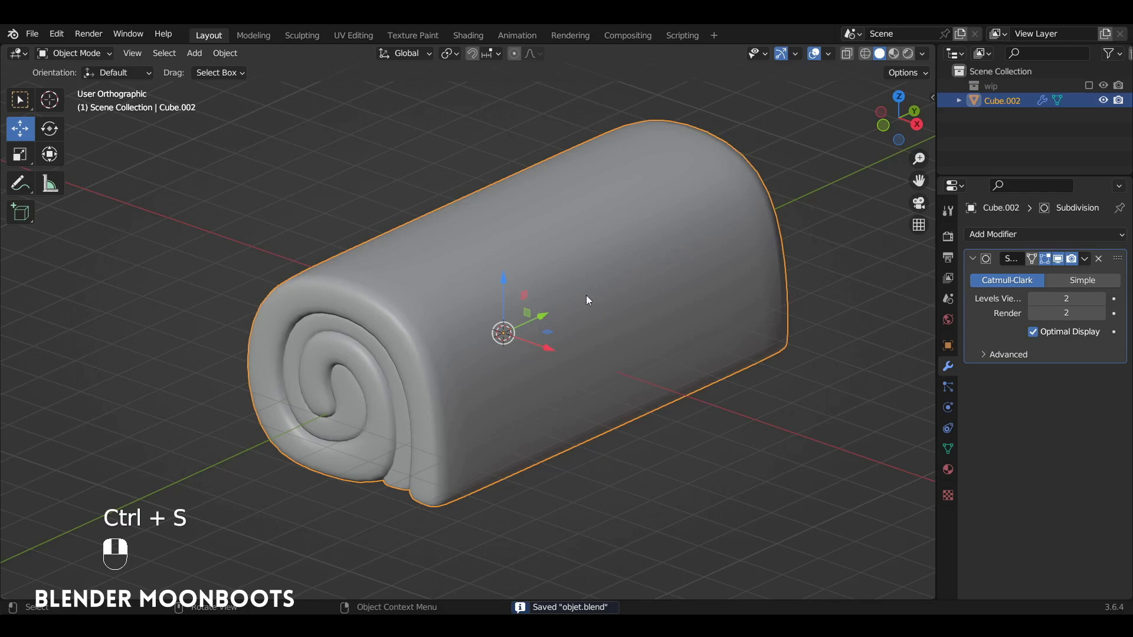
{"action": "key", "text": "Tab"}
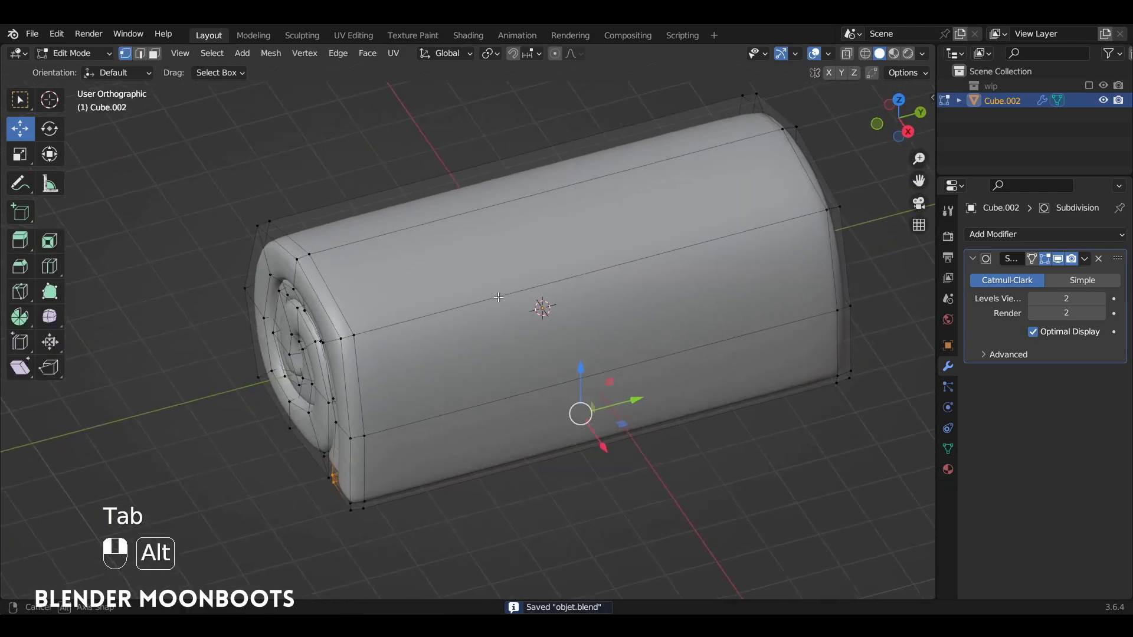
{"action": "left_click", "coordinate": [510, 285]}
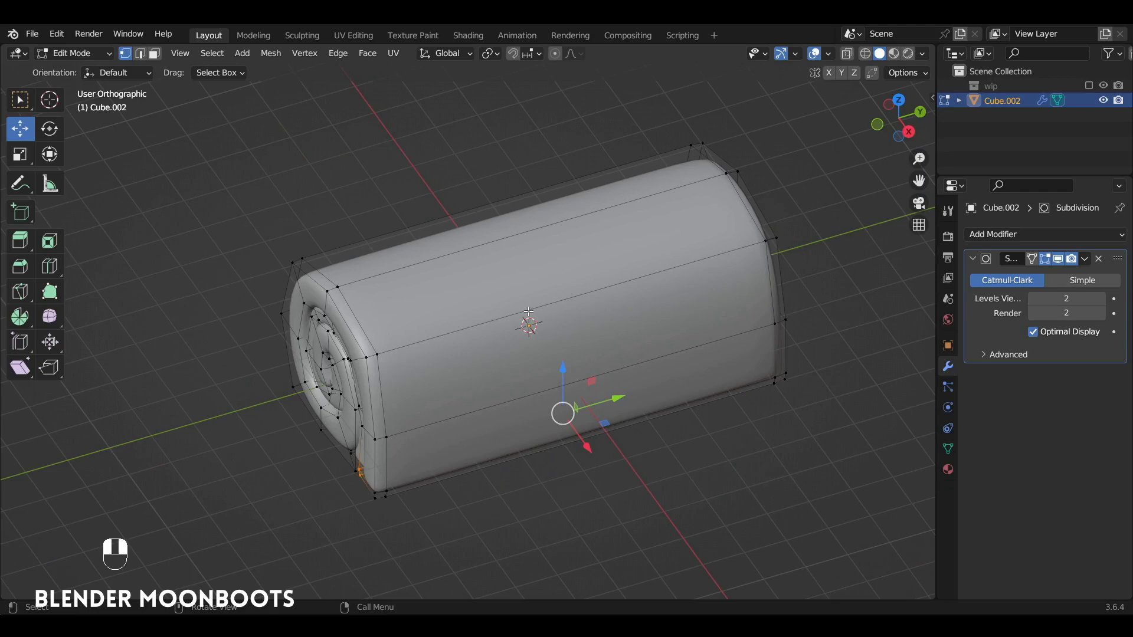
{"action": "key", "text": "Tab"}
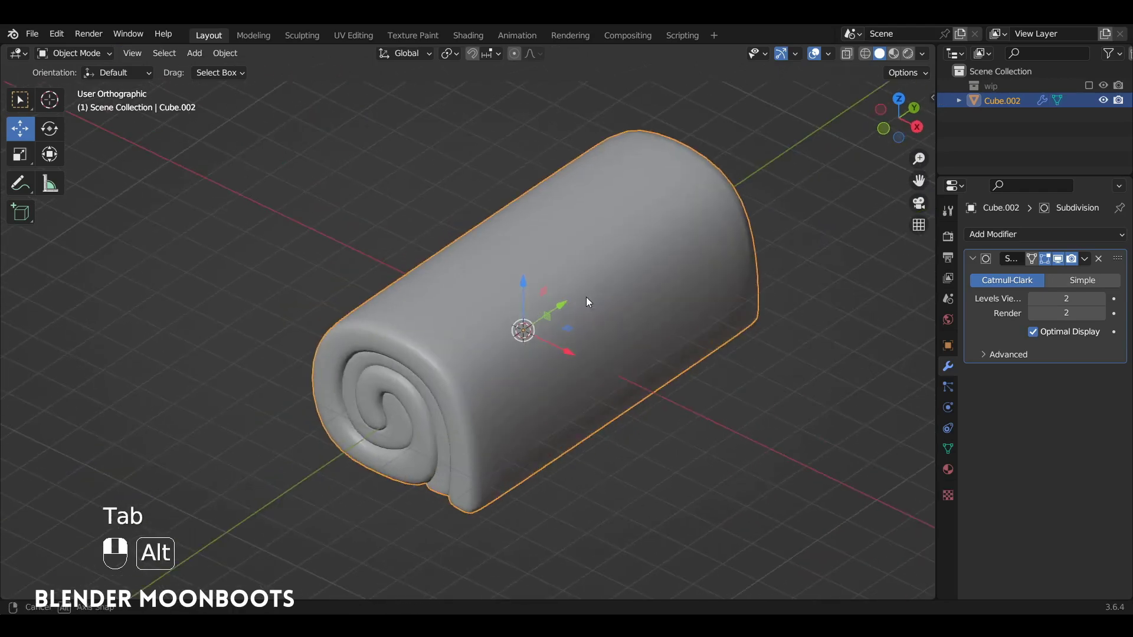
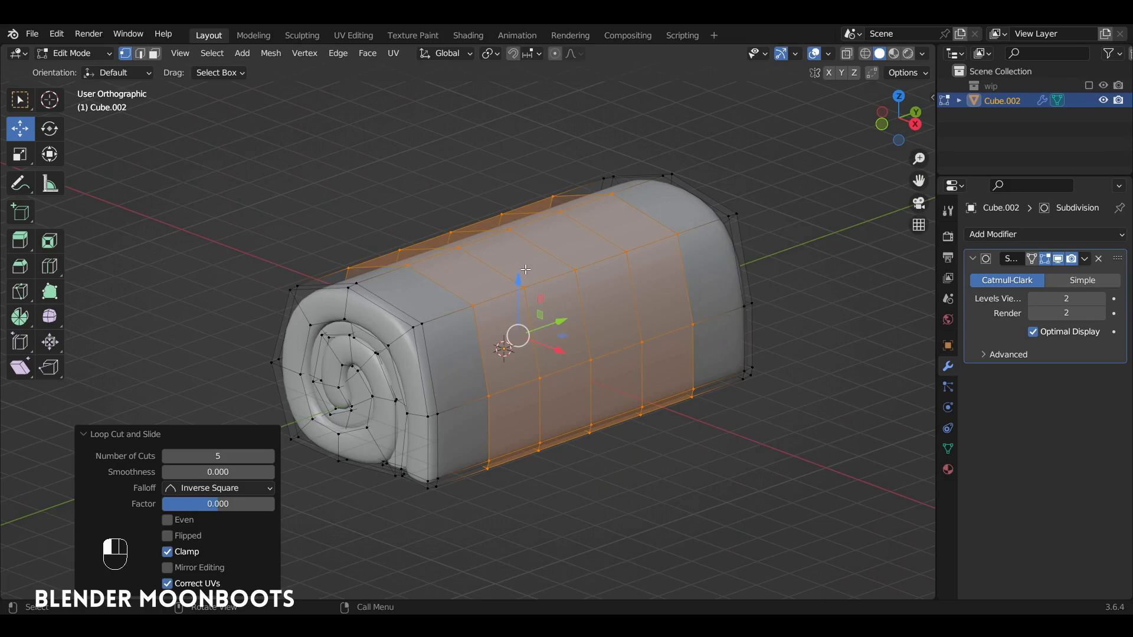
Step: Apply the level-3 Subdivision modifier into a dense real mesh and inspect its geometry
{"action": "key", "text": "Tab"}
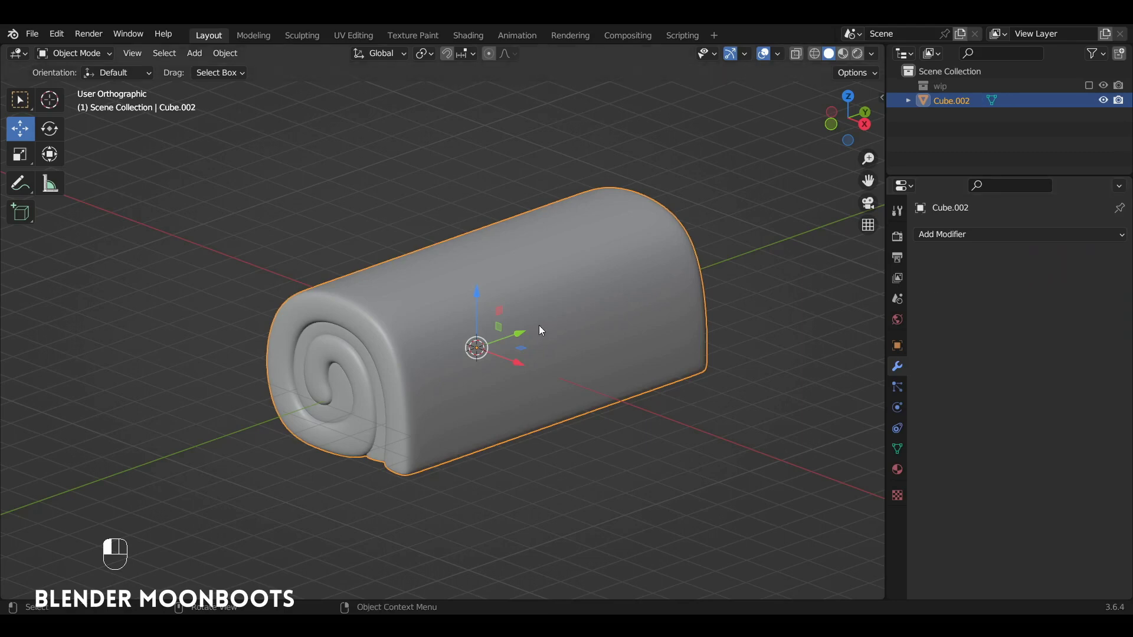
{"action": "key", "text": "Tab"}
{"action": "key", "text": "alt+a"}
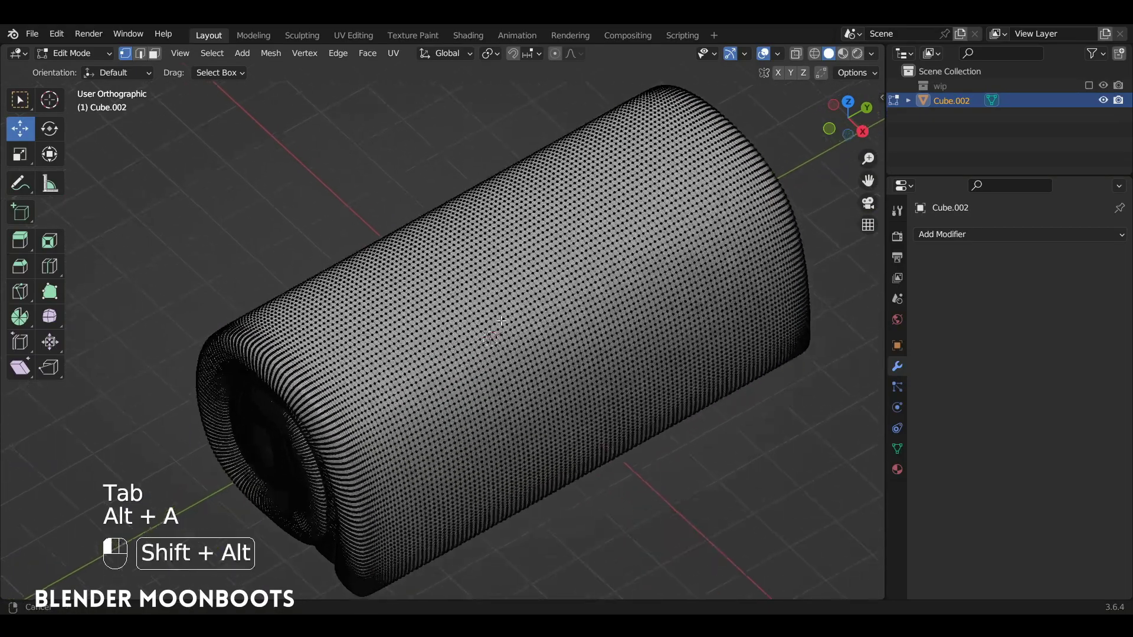
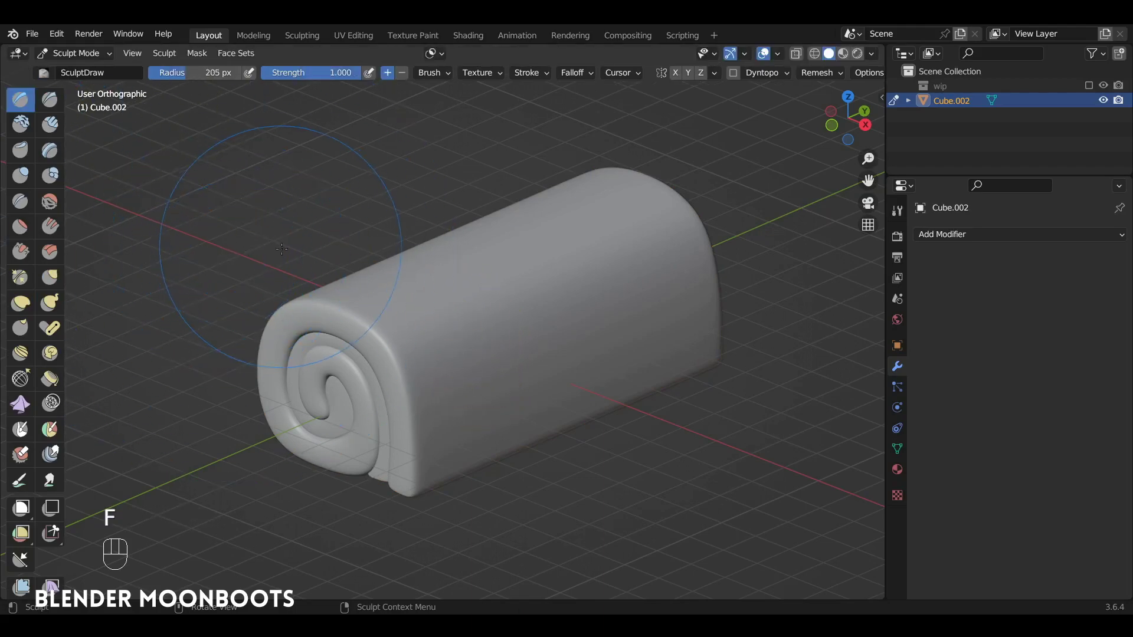
Step: Lower the Draw brush strength and sculpt bark ridges along the log, undoing a stray stroke
{"action": "key", "text": "shift+f"}
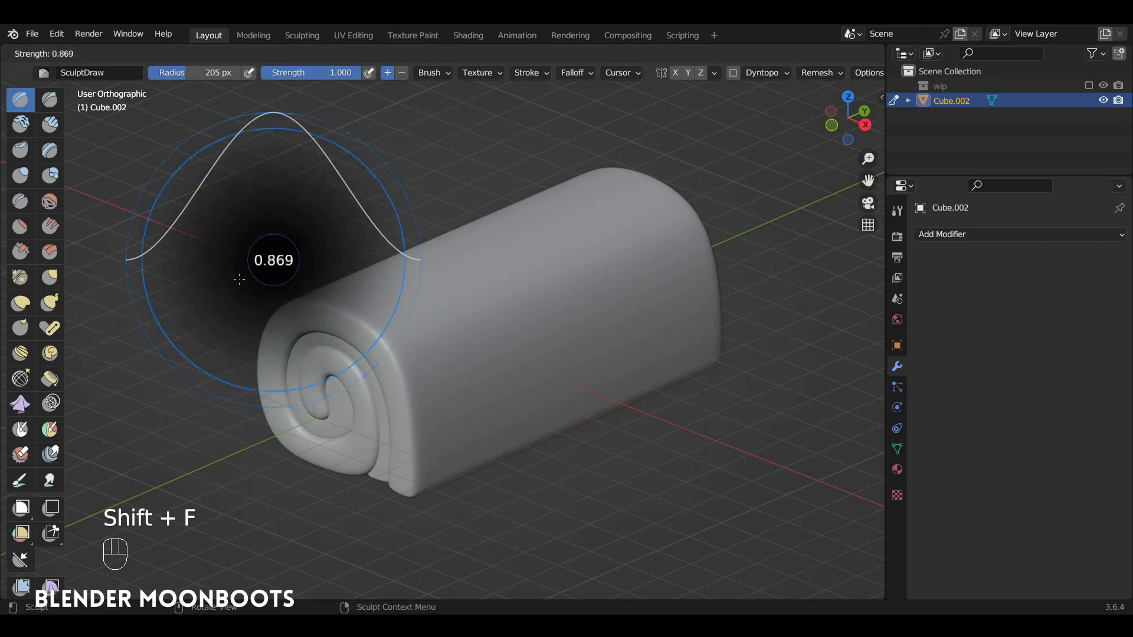
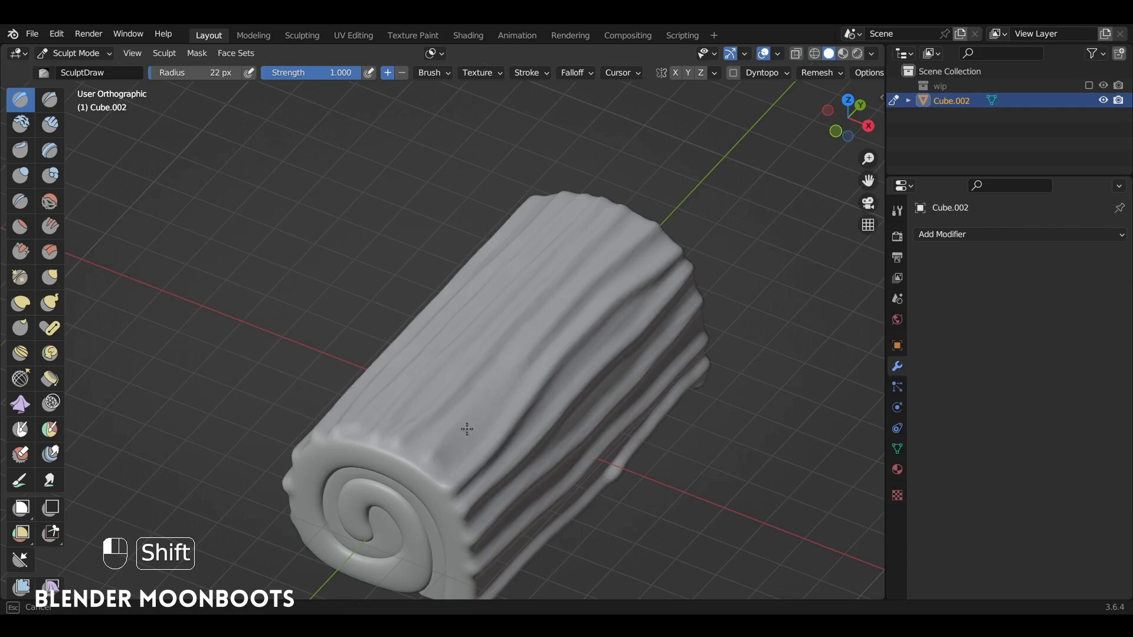
{"action": "key", "text": "ctrl+z"}
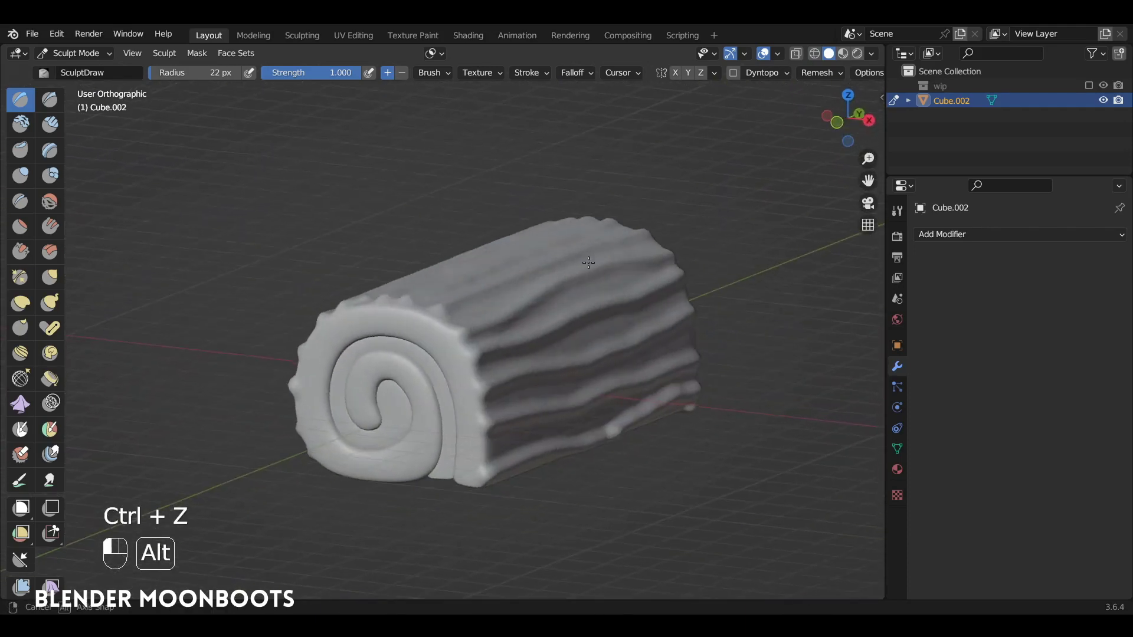
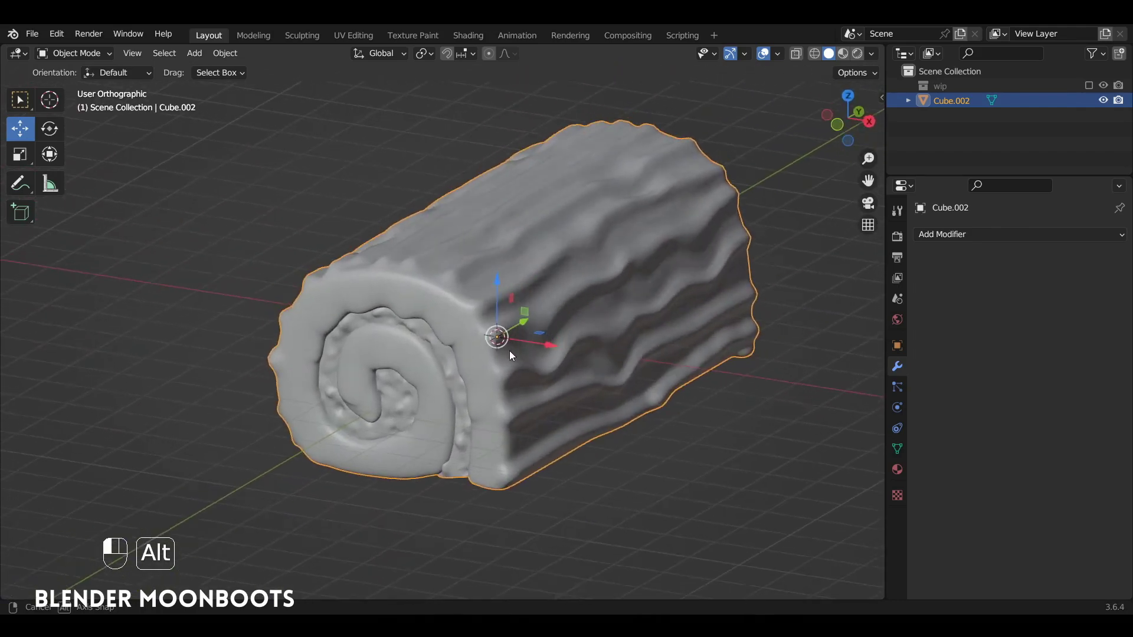
Step: Save, bring up a Shader Editor and give the log Material.003 plus a second slot Material.006
{"action": "key", "text": "ctrl+s"}
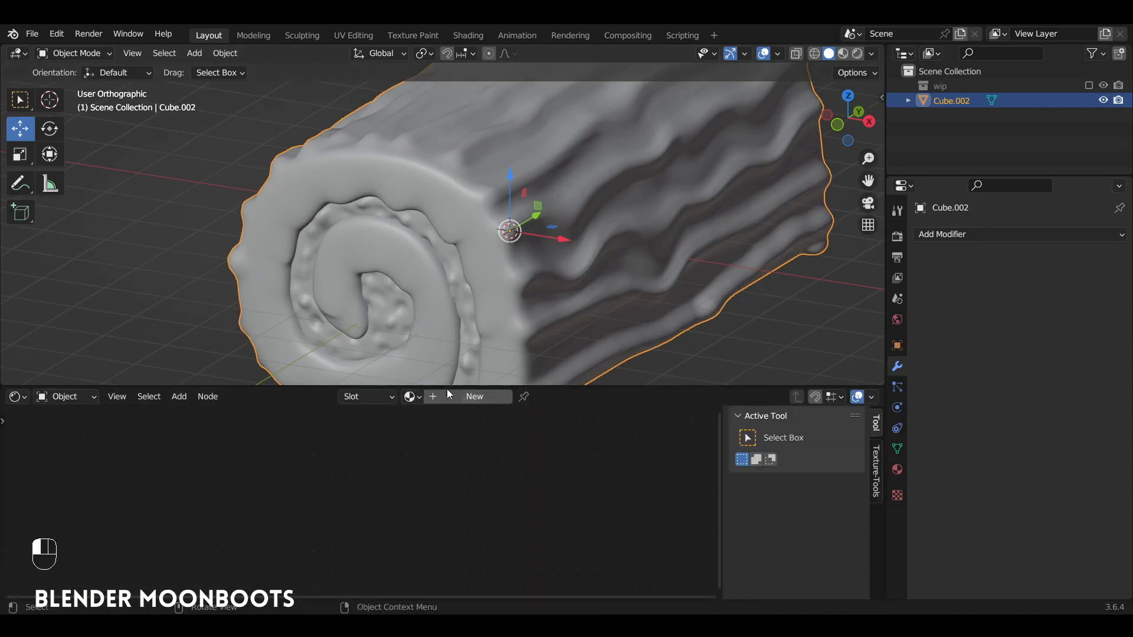
{"action": "left_click_drag", "start_coordinate": [364, 466], "coordinate": [896, 480]}
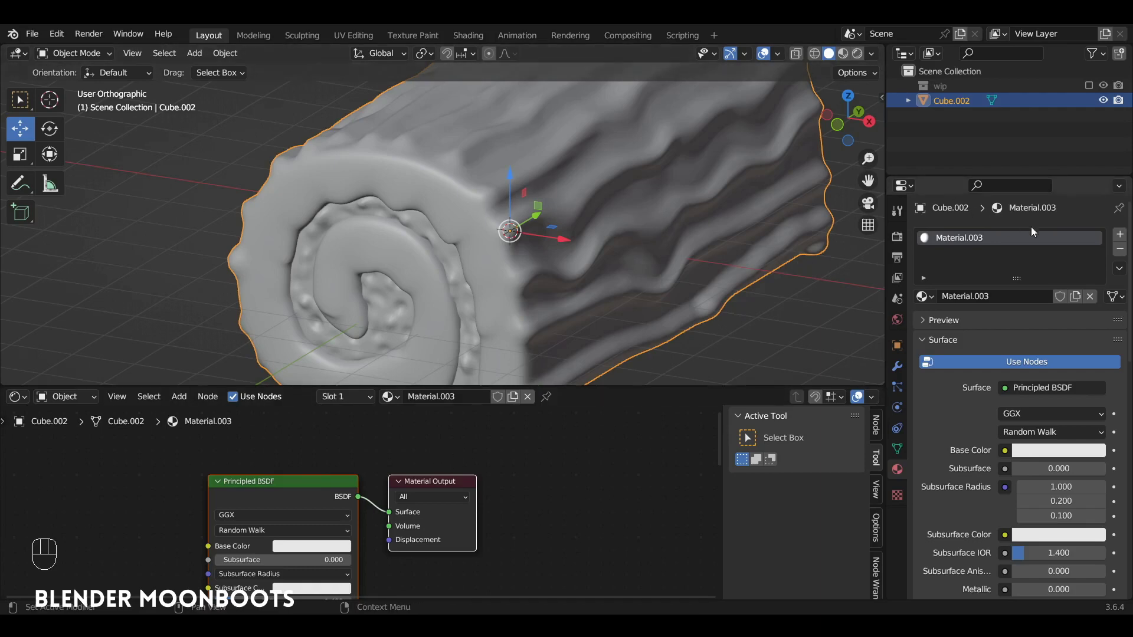
{"action": "left_click_drag", "start_coordinate": [1125, 236], "coordinate": [977, 237]}
Step: Select the linked bark, invert to the spiral swirl and assign it Material.006
{"action": "key", "text": "Tab"}
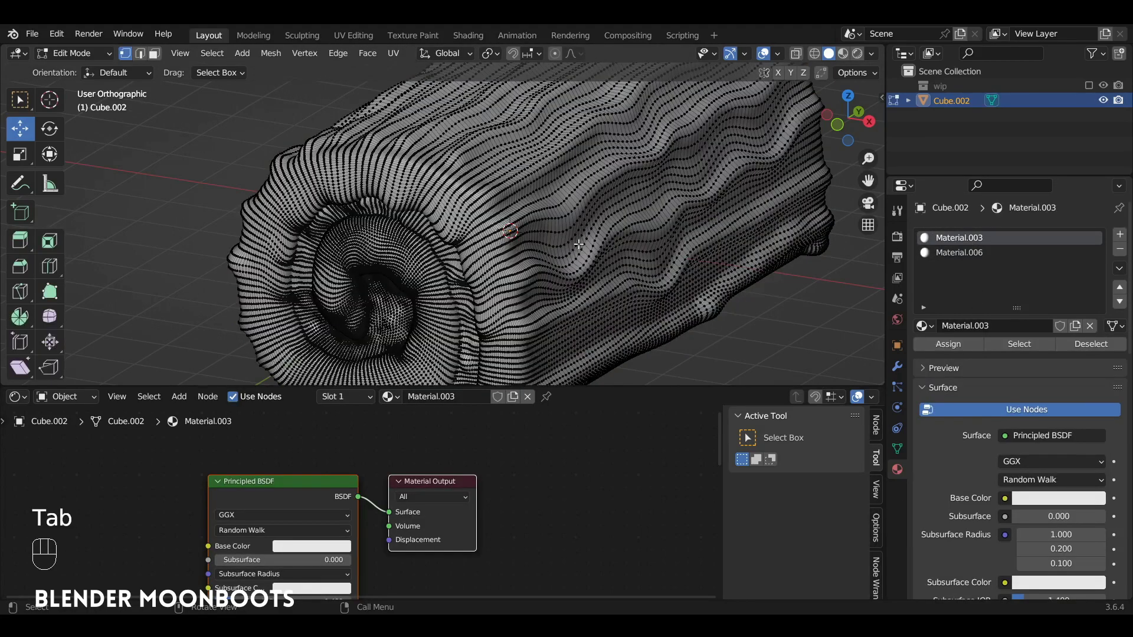
{"action": "key", "text": "l"}
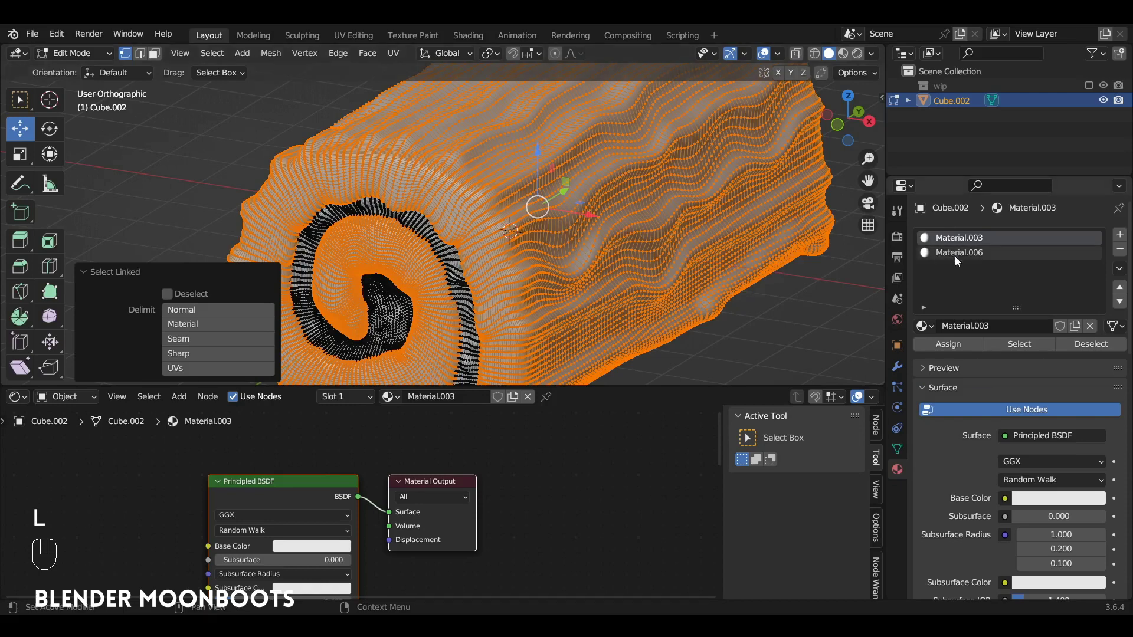
{"action": "left_click_drag", "start_coordinate": [947, 343], "coordinate": [969, 254]}
{"action": "key", "text": "ctrl+i"}
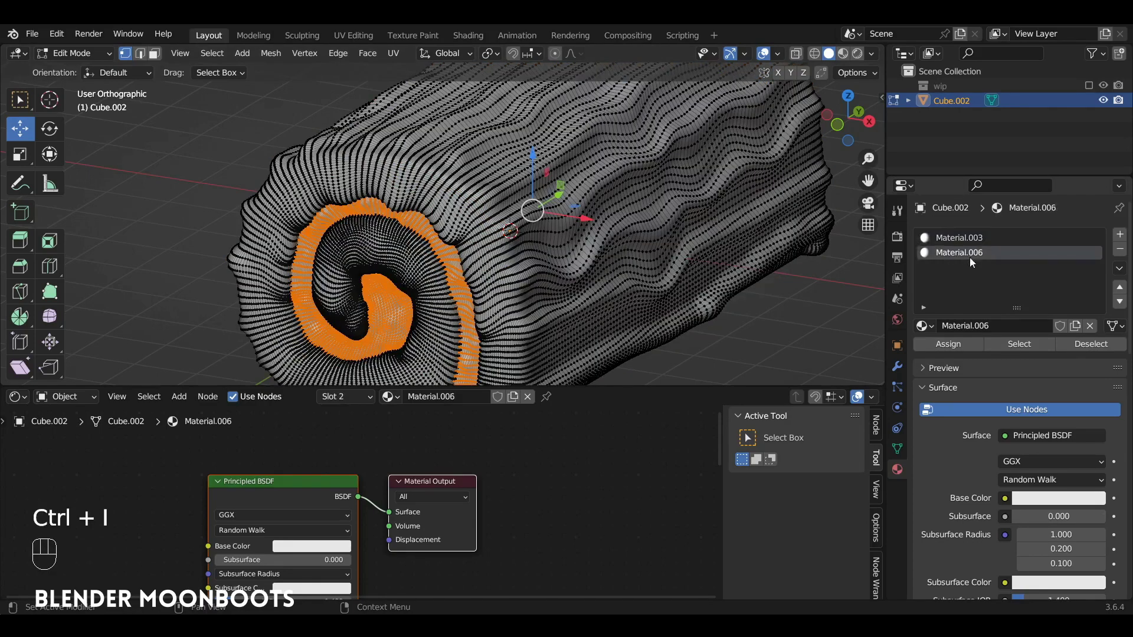
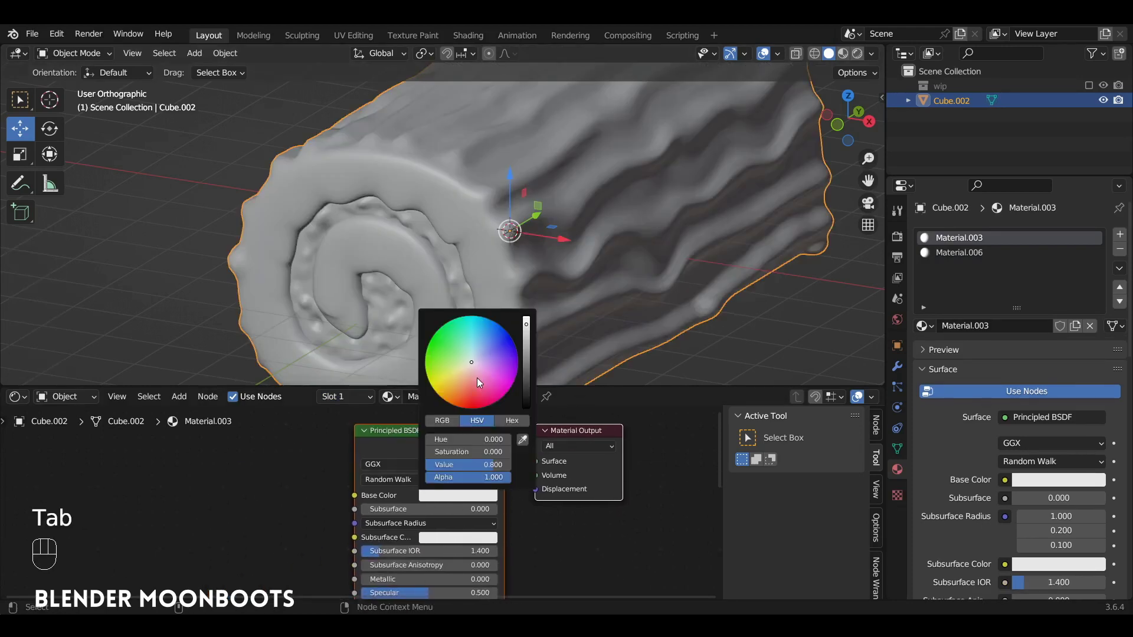
Step: Set Material.003's base color to a deep dark red on the color wheel
{"action": "left_click_drag", "start_coordinate": [717, 210], "coordinate": [857, 54]}
{"action": "left_click_drag", "start_coordinate": [621, 185], "coordinate": [619, 229]}
{"action": "left_click_drag", "start_coordinate": [619, 230], "coordinate": [673, 197]}
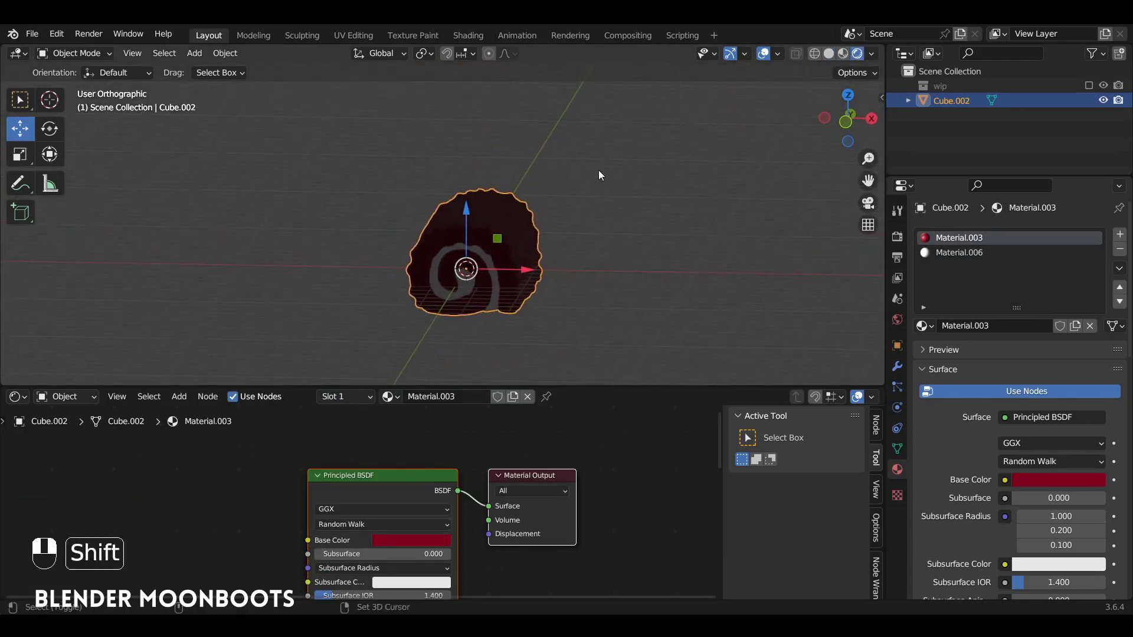
Step: Move the strength-4 sun light away from the log, checking from Top view
{"action": "key", "text": "shift+a"}
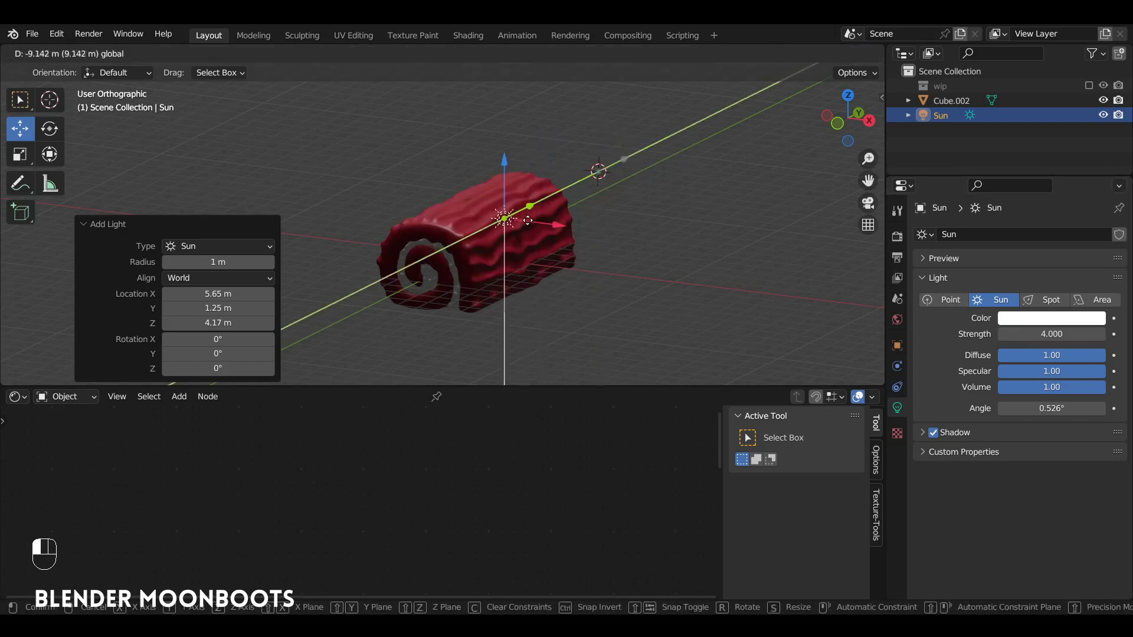
{"action": "key", "text": "KP_7"}
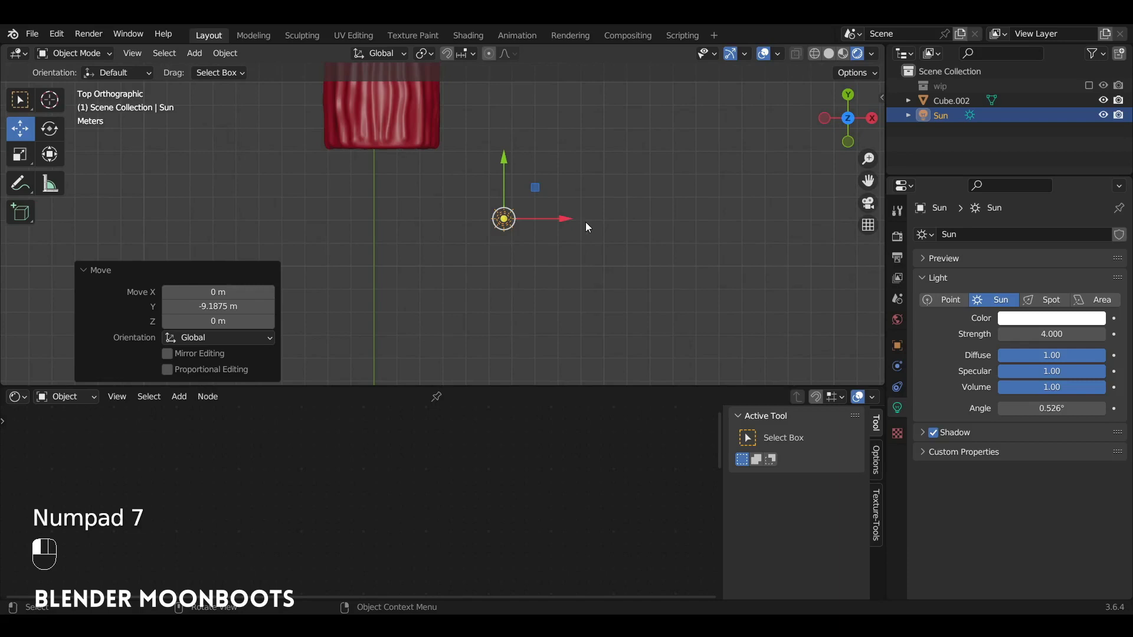
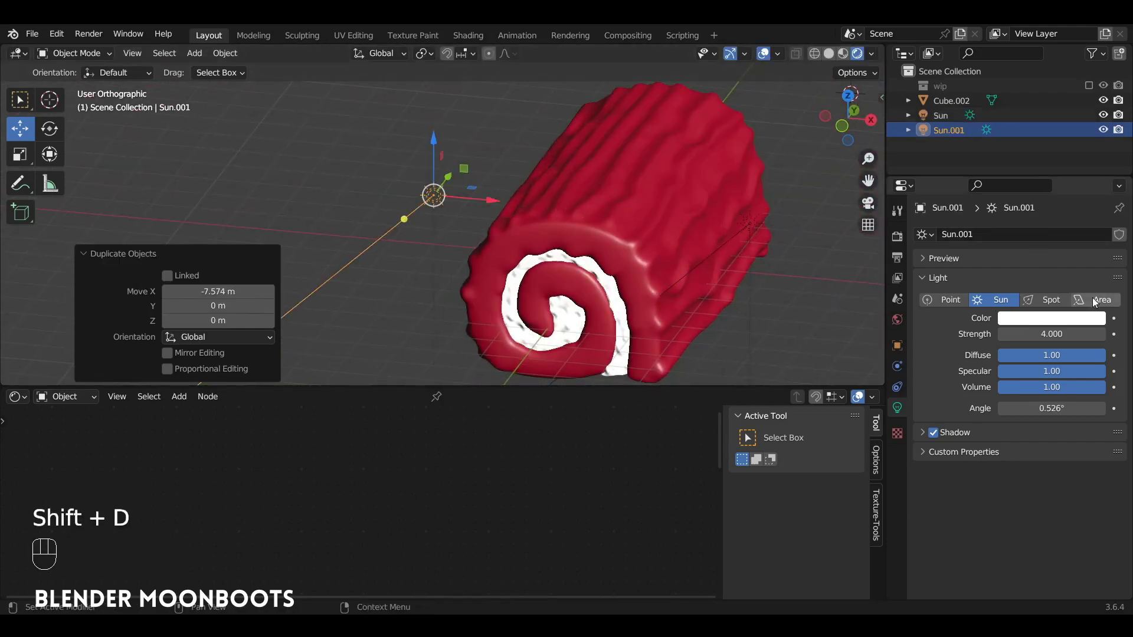
Step: Turn the duplicate Sun.001 into an Area light, scale it up about 2.4 and rotate it toward the log
{"action": "left_click", "coordinate": [1106, 298]}
{"action": "key", "text": "s"}
{"action": "key", "text": "s"}
{"action": "key", "text": "KP_1"}
{"action": "key", "text": "r"}
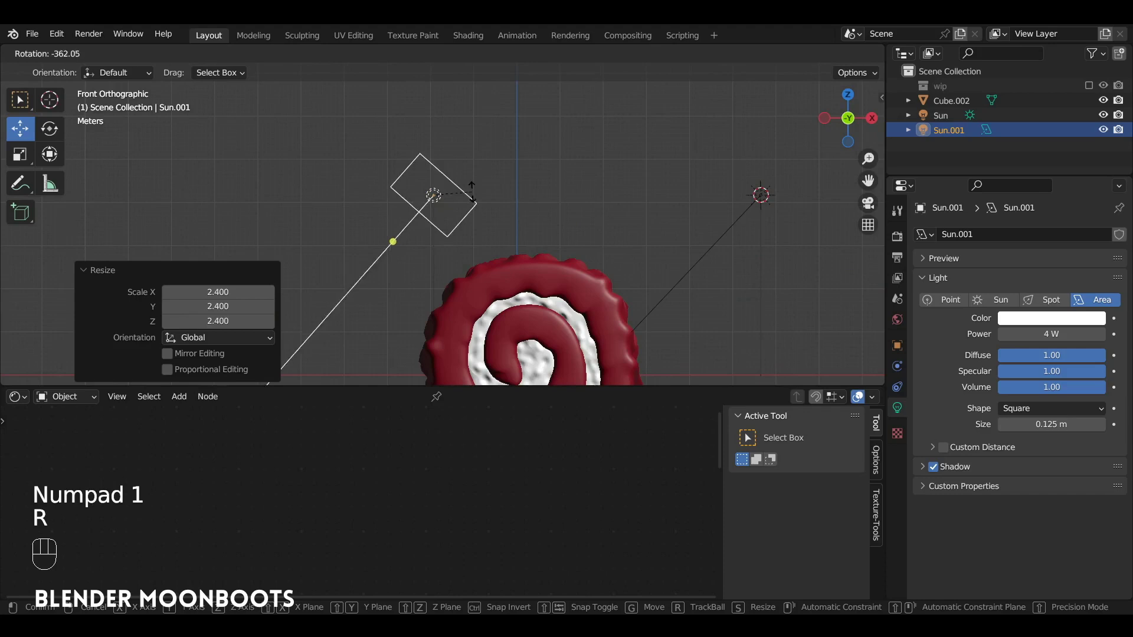
{"action": "key", "text": "KP_7"}
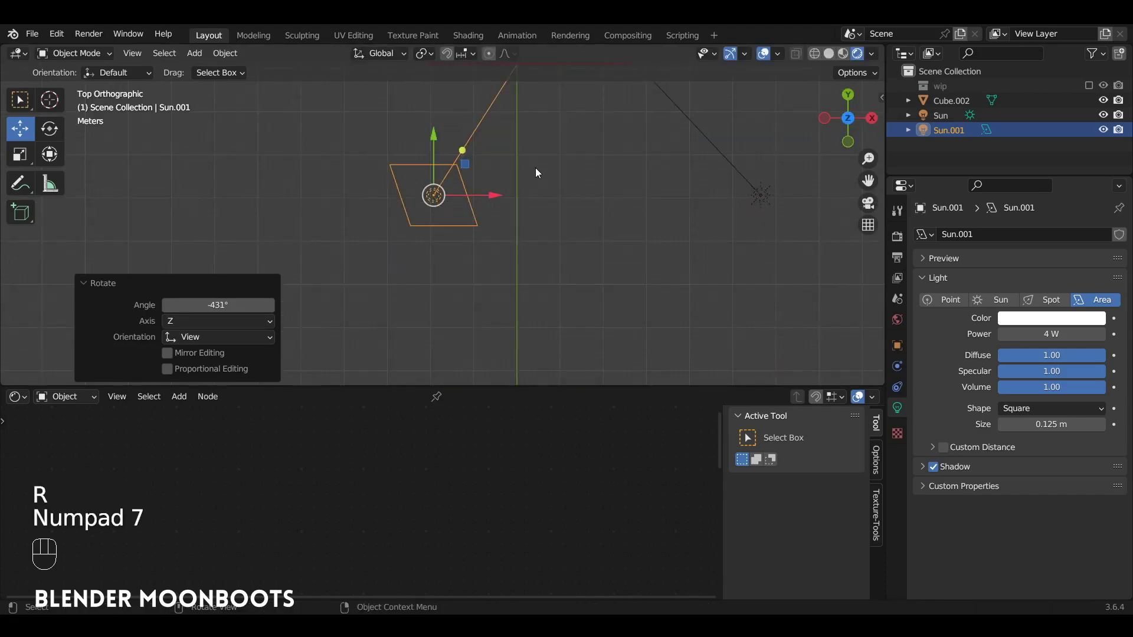
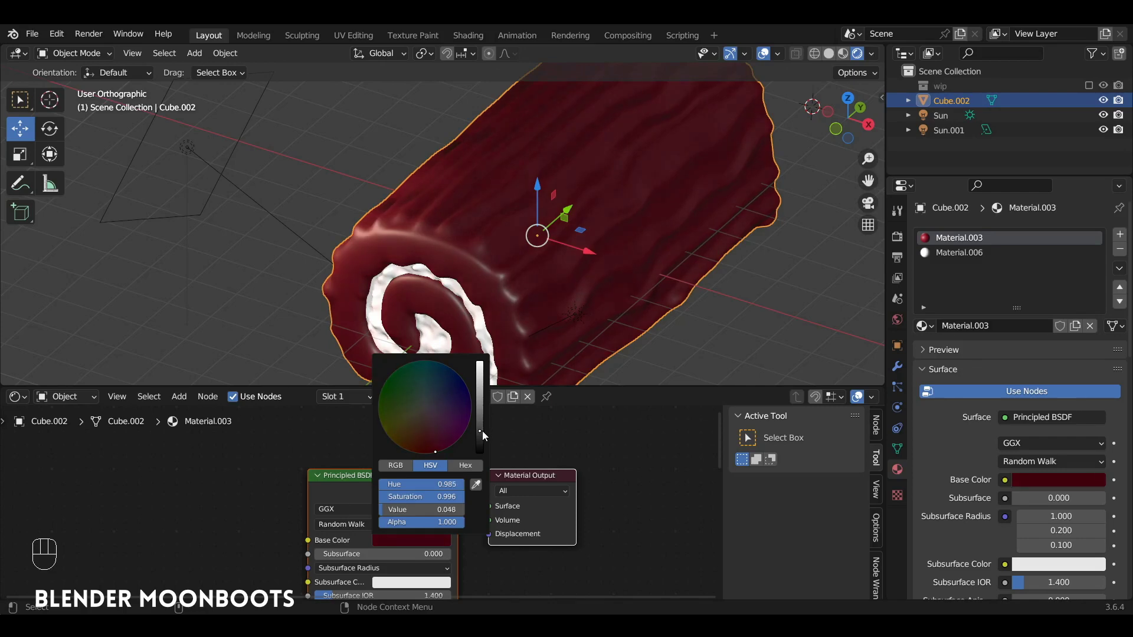
Step: Lower Material.003's hue and value in HSV to a very dark glossy chocolate brown
{"action": "left_click", "coordinate": [423, 540]}
{"action": "left_click", "coordinate": [423, 542]}
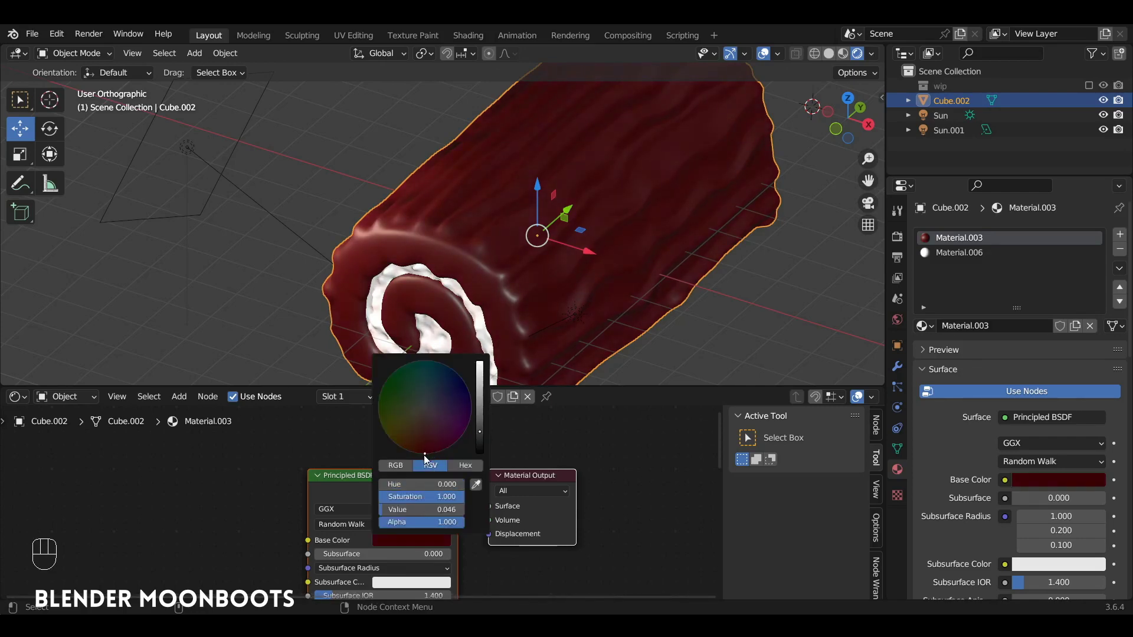
{"action": "left_click_drag", "start_coordinate": [507, 262], "coordinate": [495, 270]}
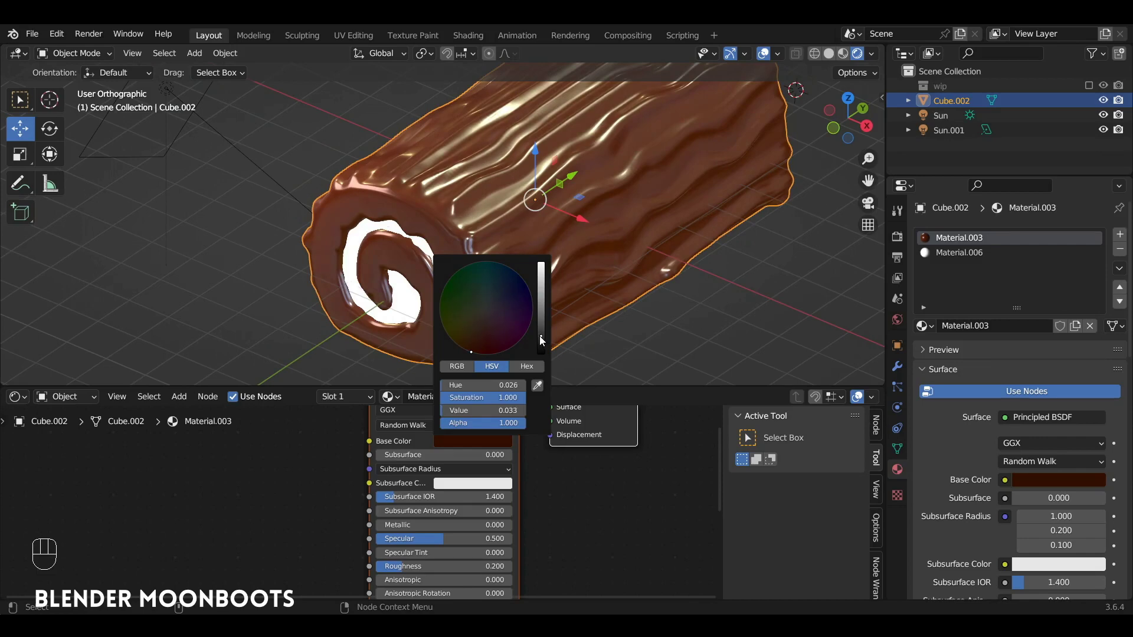
{"action": "left_click_drag", "start_coordinate": [561, 504], "coordinate": [489, 419]}
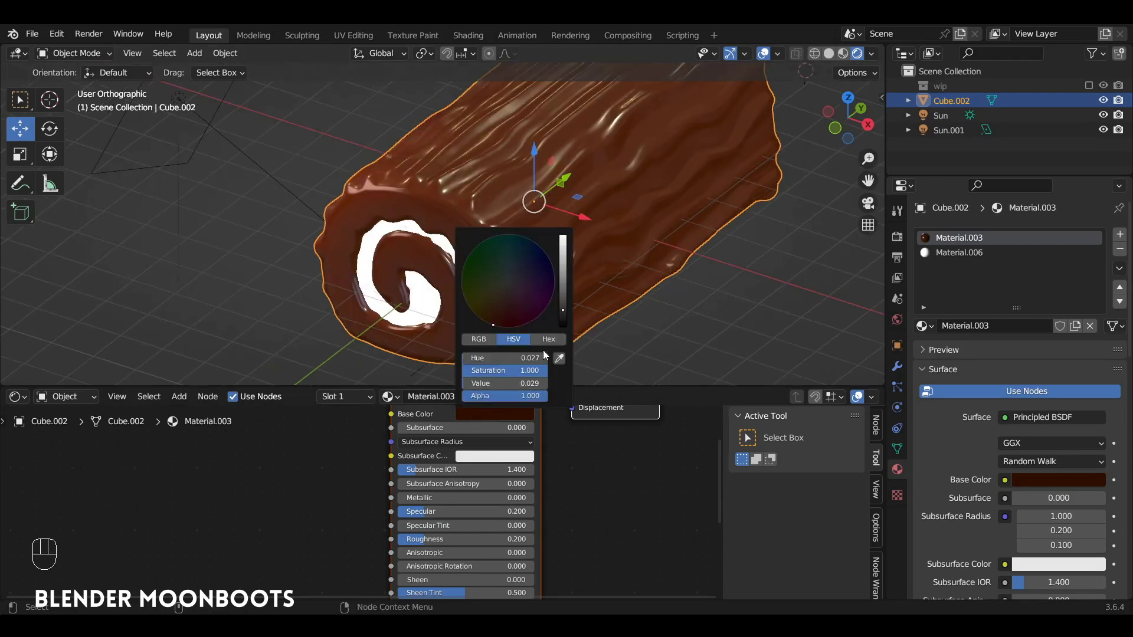
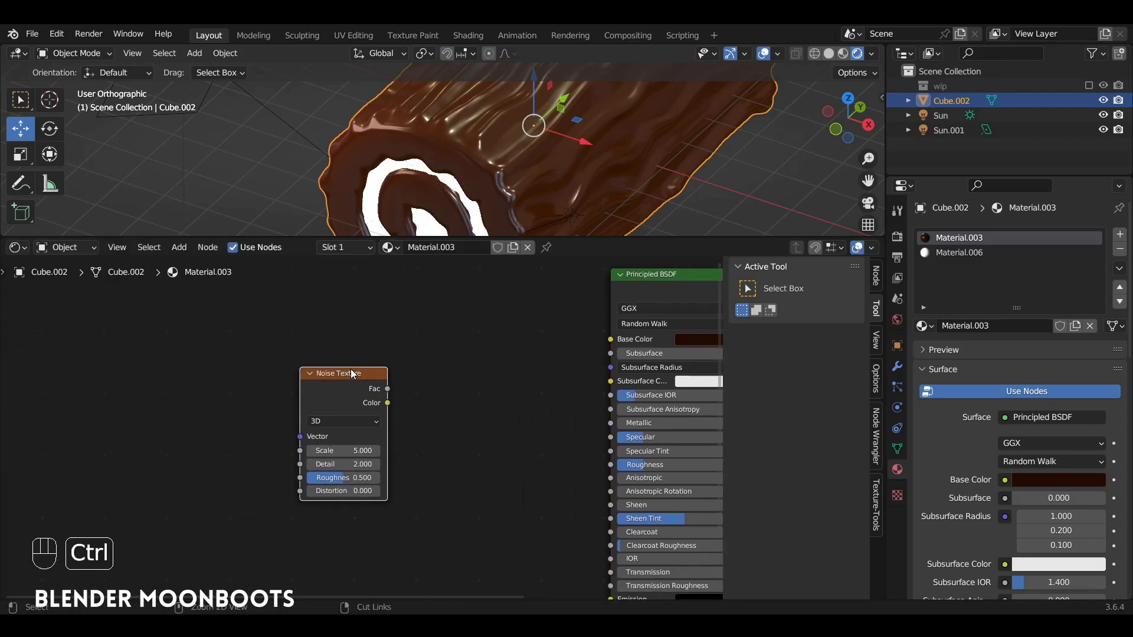
Step: Route a Noise Texture through a Bump node into the chocolate shader's Normal input
{"action": "key", "text": "ctrl+t"}
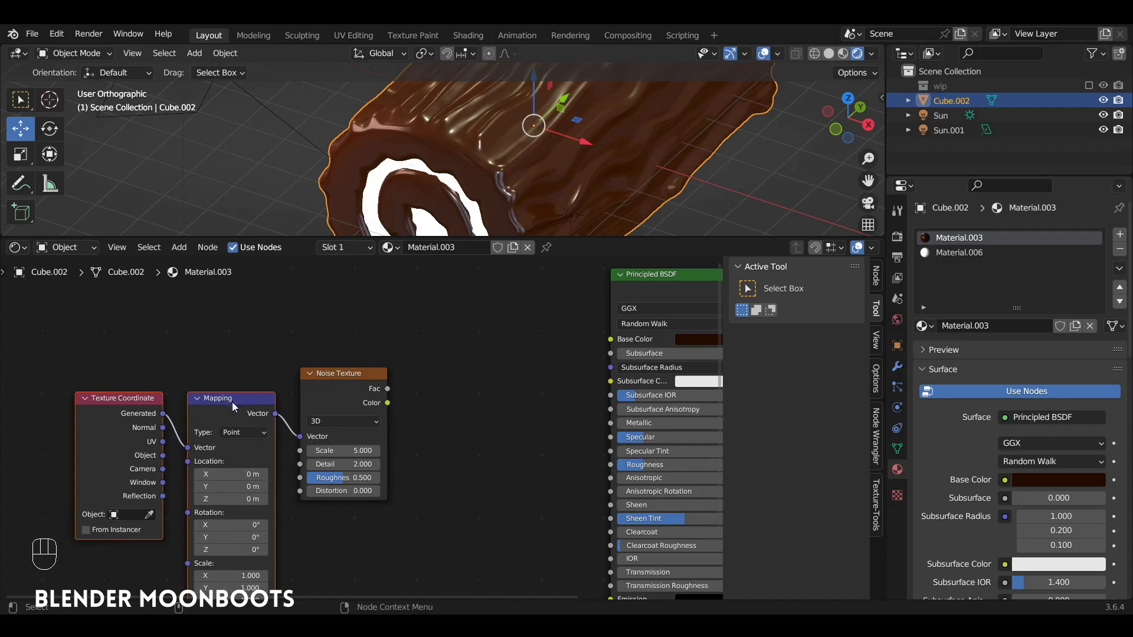
{"action": "left_click_drag", "start_coordinate": [169, 460], "coordinate": [436, 415]}
{"action": "key", "text": "shift+a"}
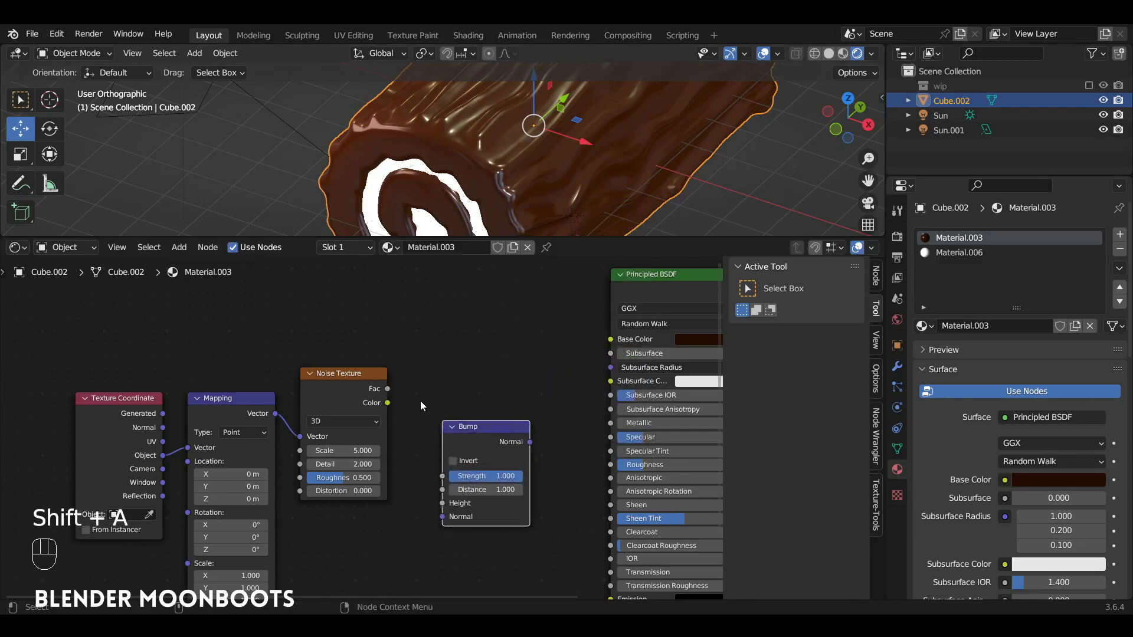
{"action": "left_click_drag", "start_coordinate": [390, 391], "coordinate": [378, 467]}
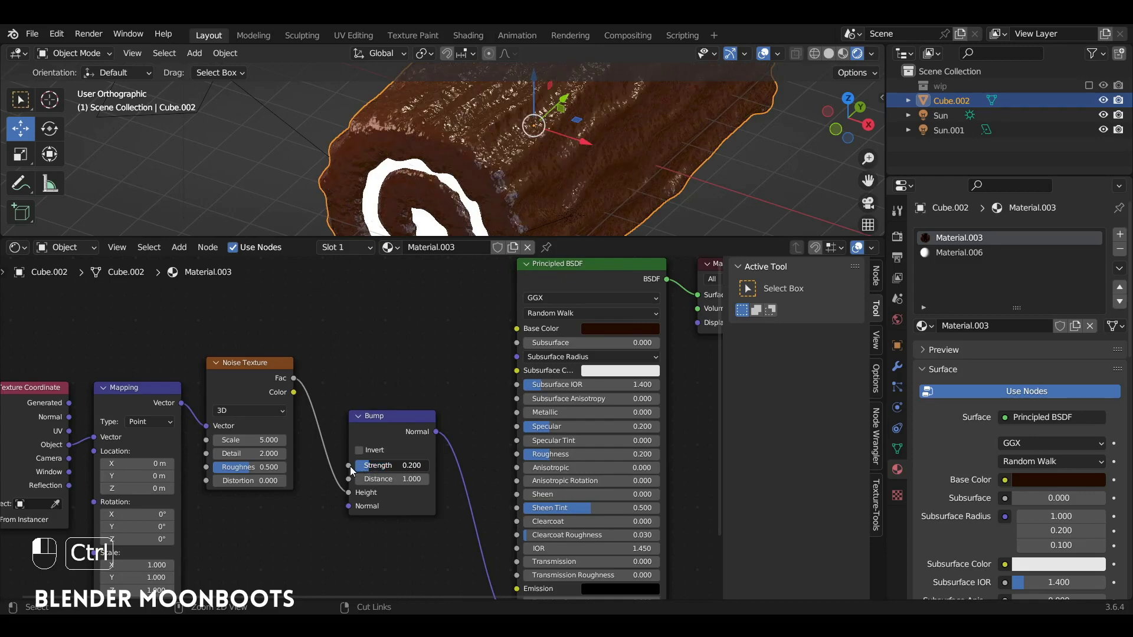
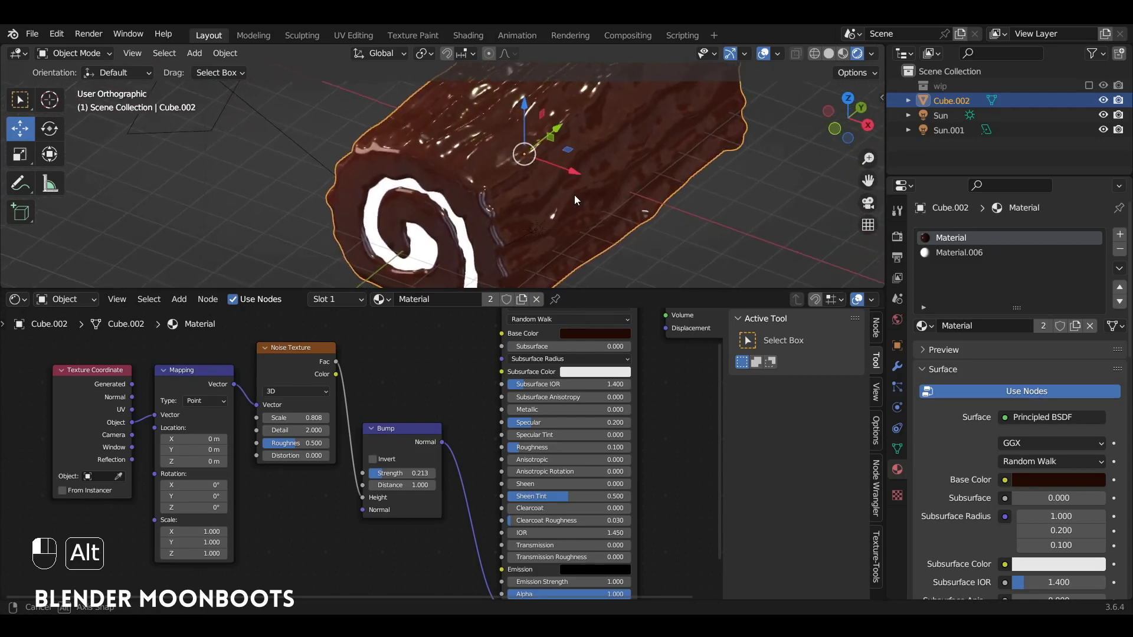
Step: Save, then wire a texture node into the Base Color of the cream's Material.006
{"action": "key", "text": "ctrl+s"}
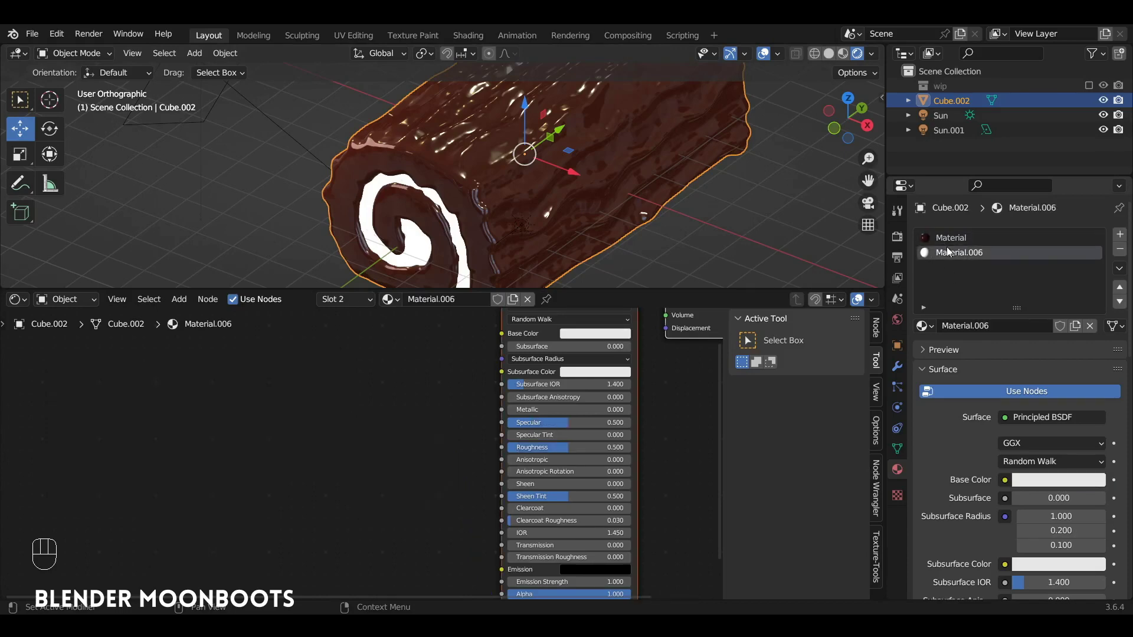
{"action": "left_click_drag", "start_coordinate": [468, 383], "coordinate": [562, 359]}
{"action": "key", "text": "shift+a"}
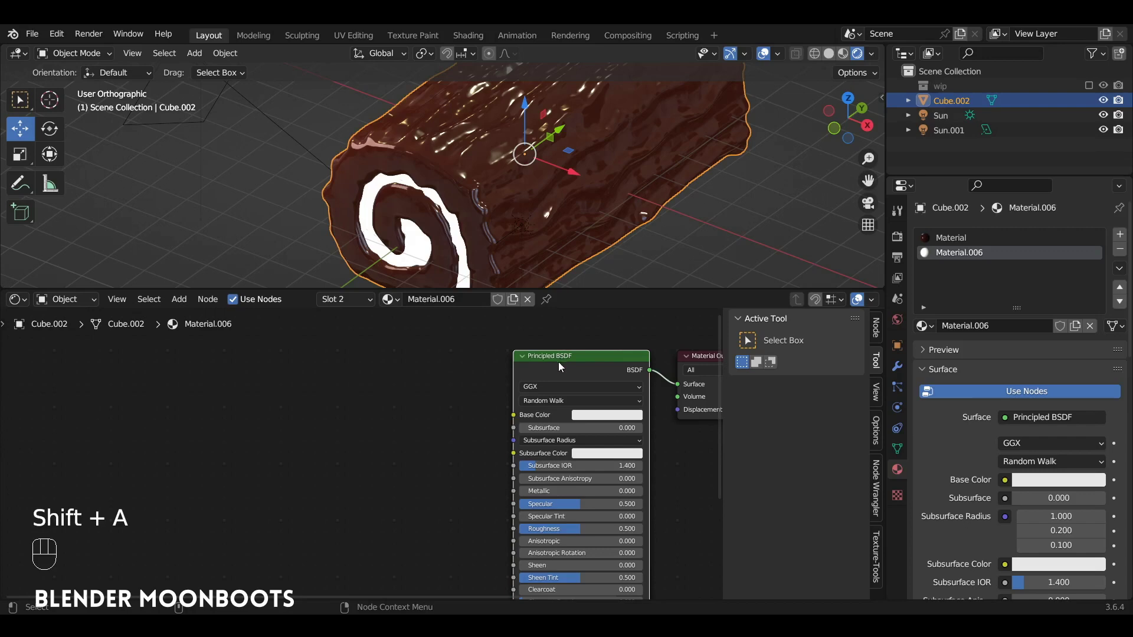
{"action": "key", "text": "ctrl+t"}
{"action": "left_click_drag", "start_coordinate": [411, 373], "coordinate": [242, 430]}
{"action": "key", "text": "g"}
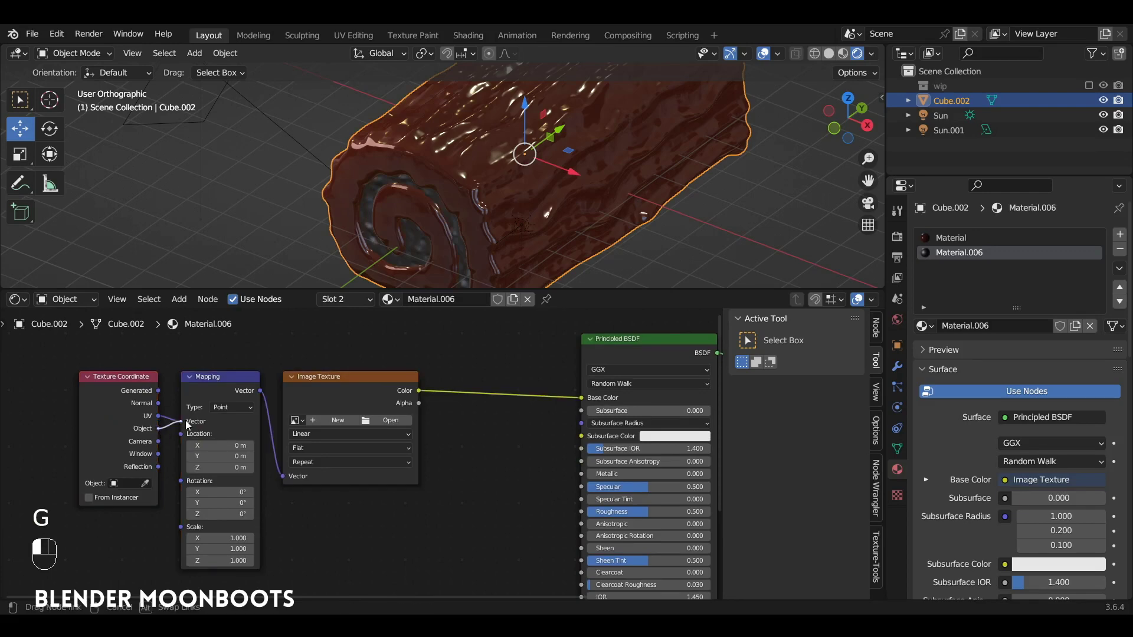
{"action": "left_click_drag", "start_coordinate": [191, 424], "coordinate": [135, 388]}
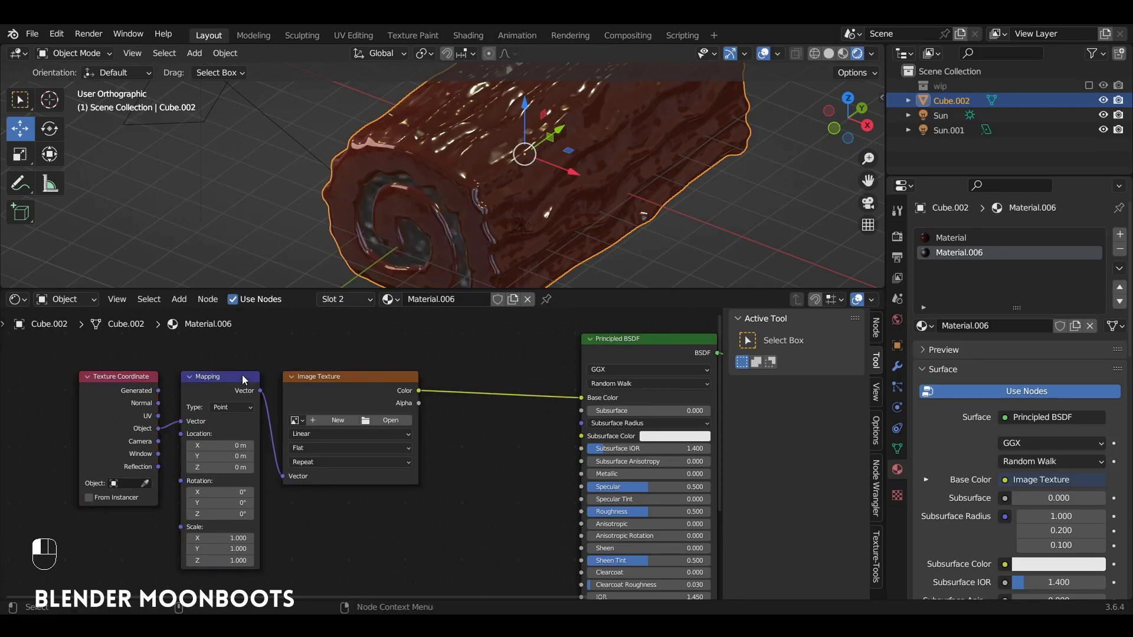
{"action": "key", "text": "g"}
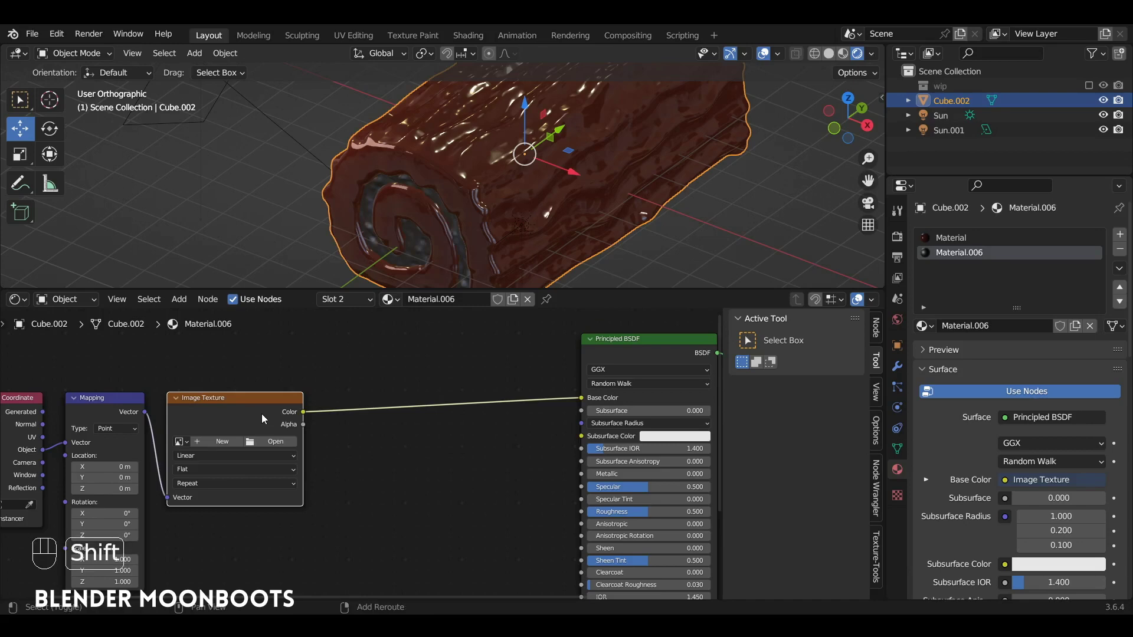
Step: Swap the texture for a Noise Texture and insert a Color Ramp before Base Color
{"action": "key", "text": "shift+s"}
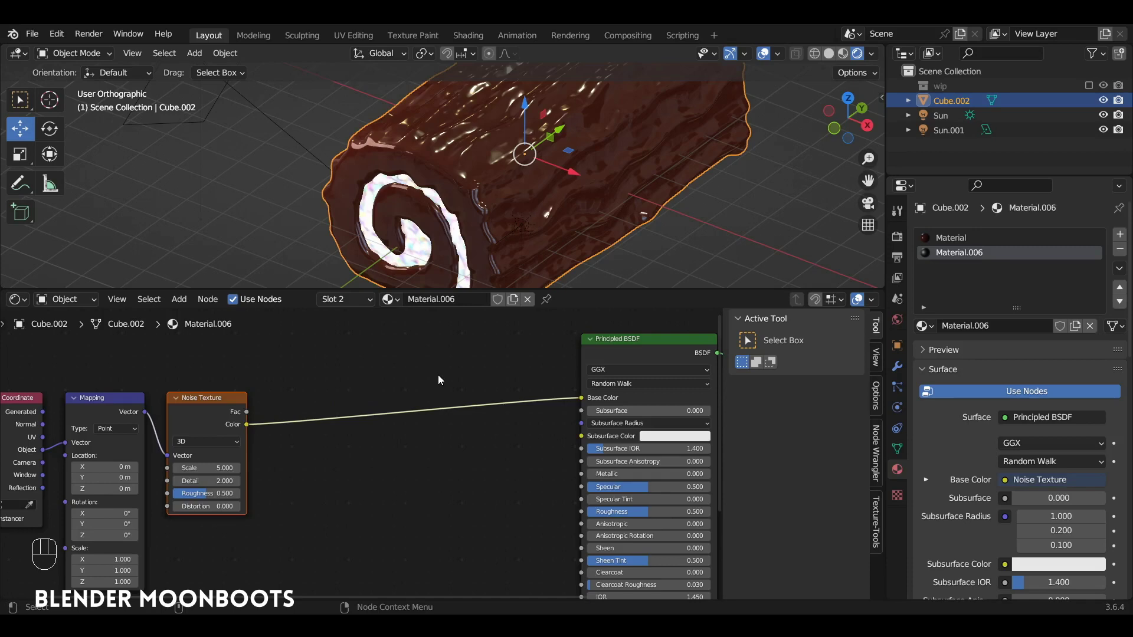
{"action": "key", "text": "shift+a"}
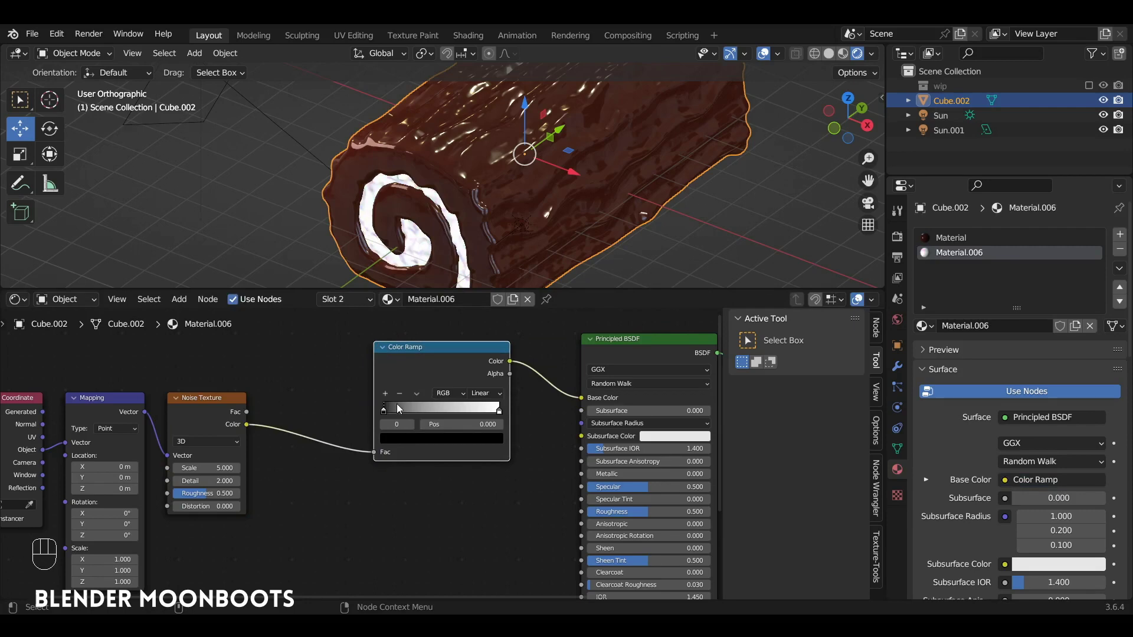
Step: Tune the colour ramp to a warm peach-cream mottled tone for the spiral
{"action": "left_click_drag", "start_coordinate": [492, 172], "coordinate": [426, 435]}
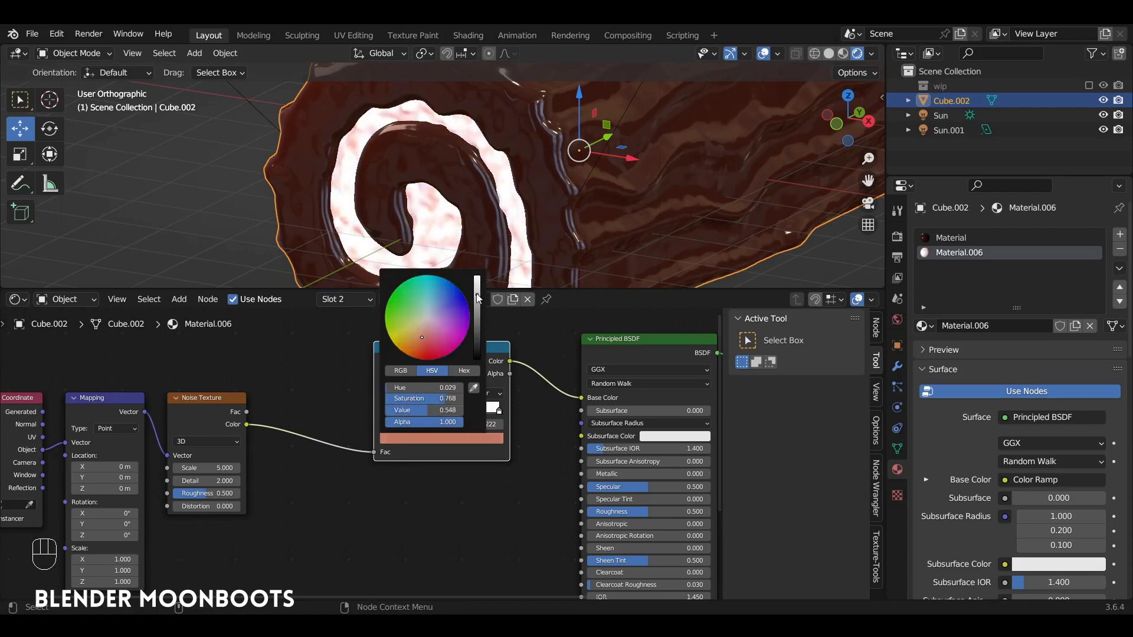
{"action": "left_click_drag", "start_coordinate": [482, 217], "coordinate": [464, 442]}
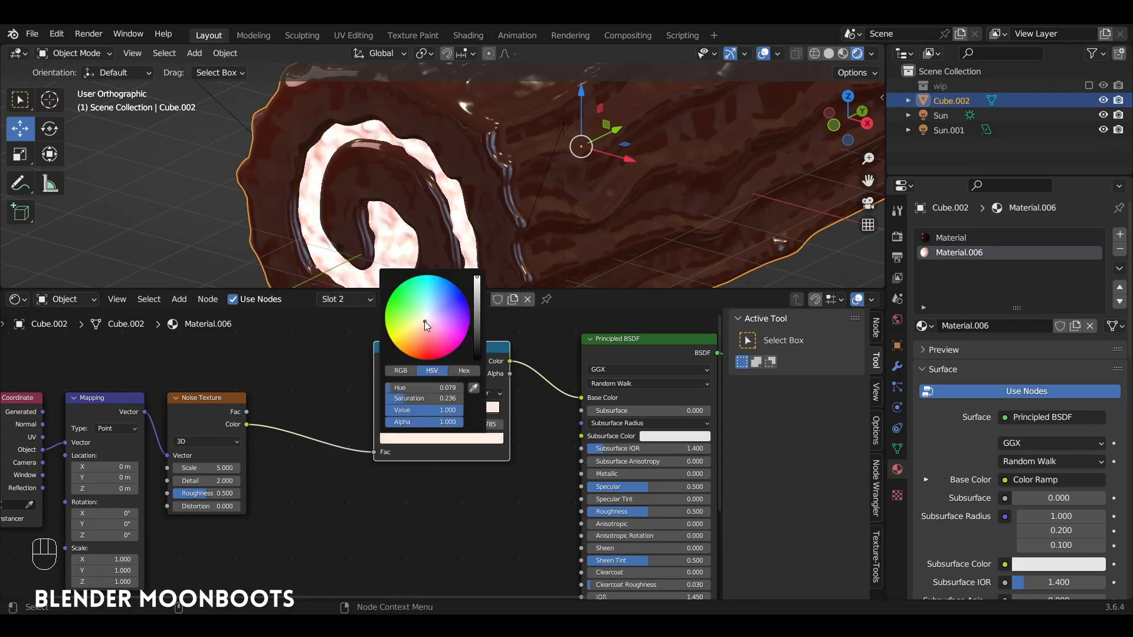
{"action": "left_click_drag", "start_coordinate": [529, 195], "coordinate": [494, 256]}
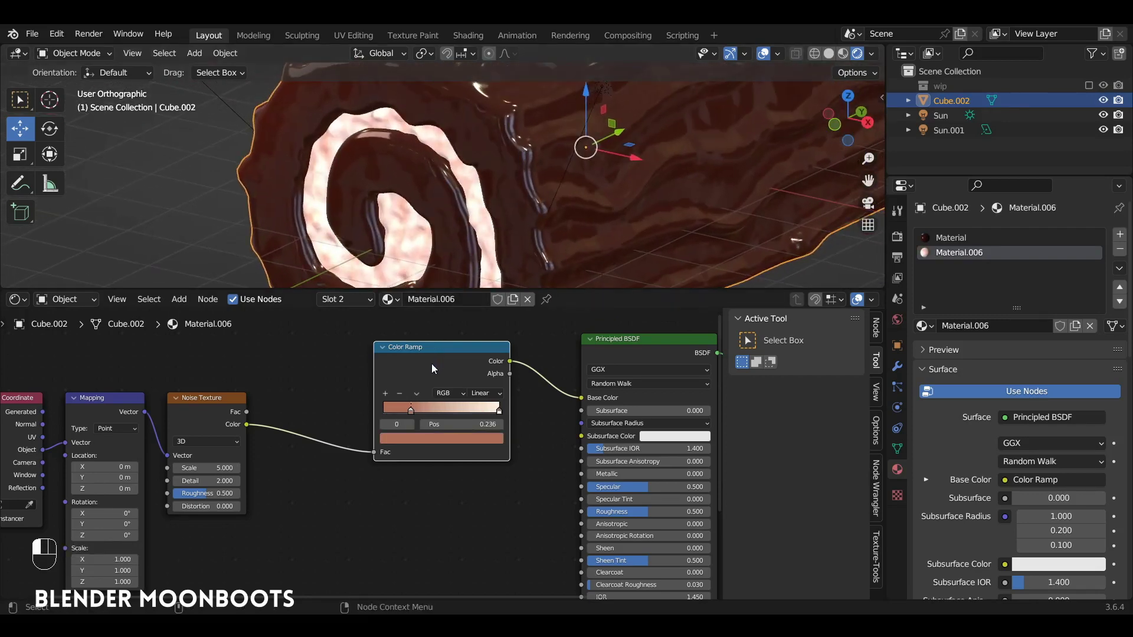
Step: Add a Bump node fed by the noise, driving the Principled BSDF Normal at strength 0.4
{"action": "key", "text": "shift+a"}
{"action": "left_click", "coordinate": [501, 467]}
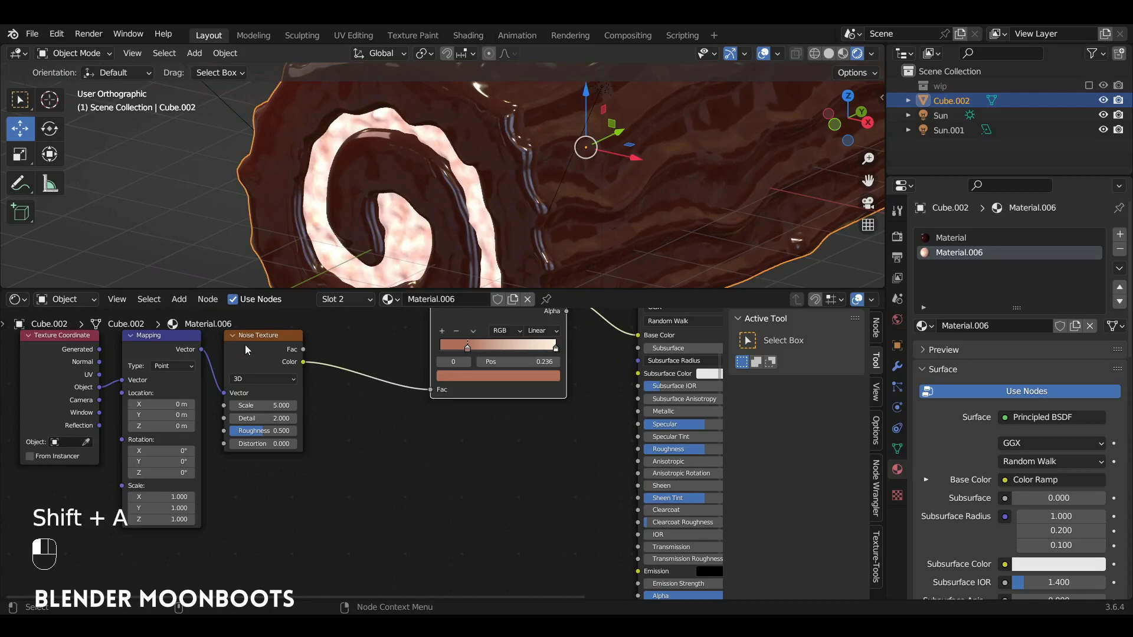
{"action": "key", "text": "shift+d"}
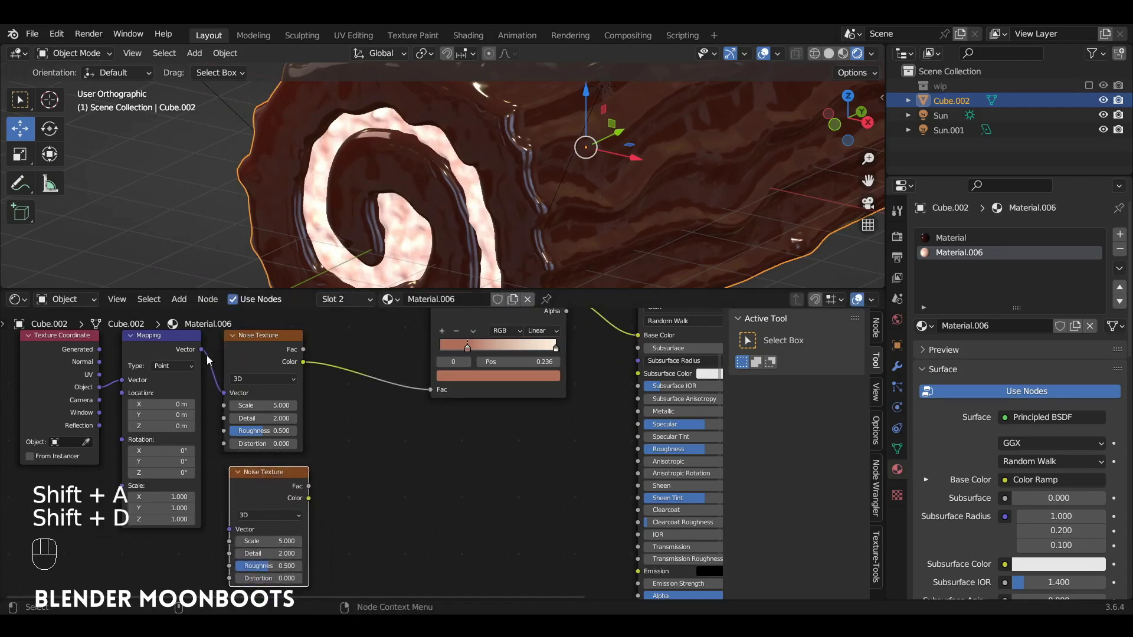
{"action": "left_click_drag", "start_coordinate": [204, 350], "coordinate": [437, 481]}
{"action": "key", "text": "shift+a"}
{"action": "left_click_drag", "start_coordinate": [309, 488], "coordinate": [553, 516]}
{"action": "left_click_drag", "start_coordinate": [578, 506], "coordinate": [527, 386]}
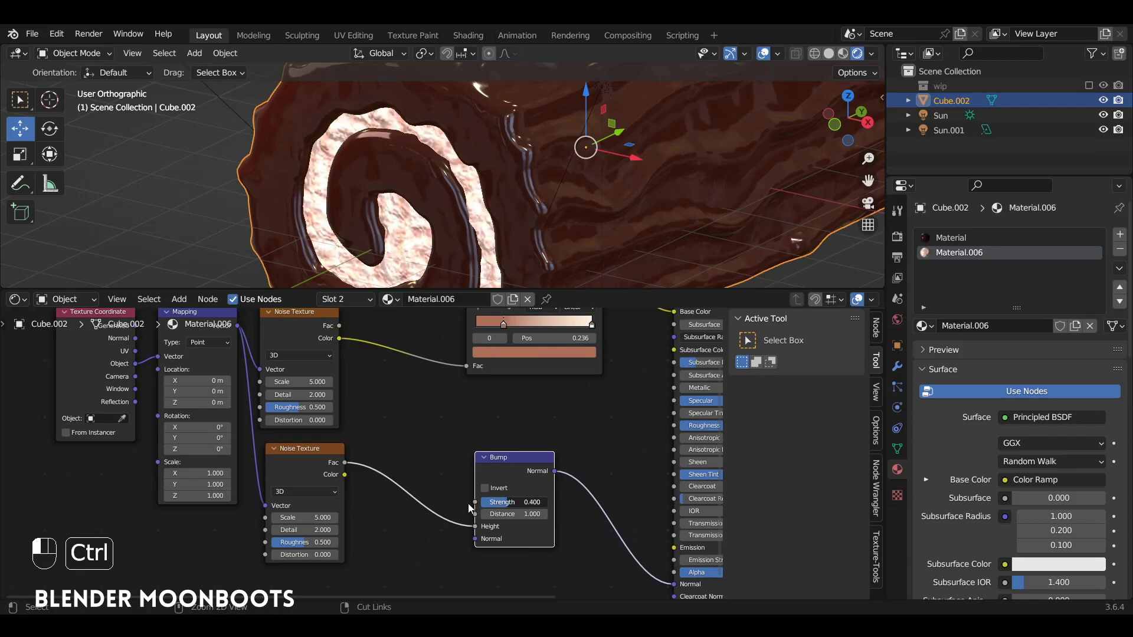
{"action": "left_click", "coordinate": [358, 519]}
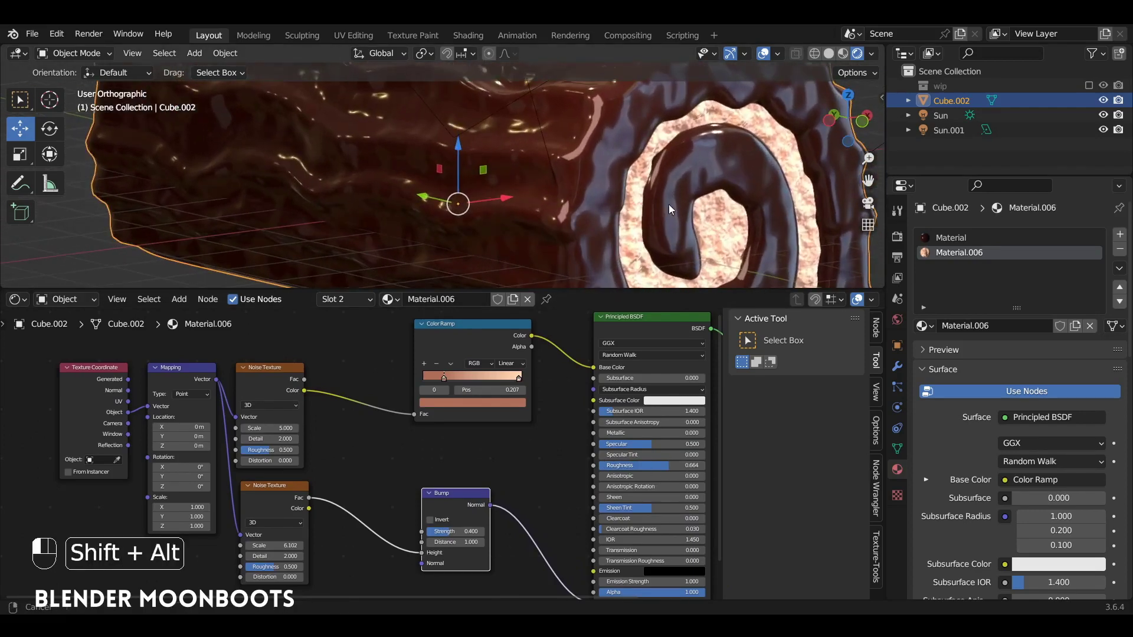
Step: Set Specular 0.2 and Roughness 0.7, pull the view back and rename Material.006 to biscuit
{"action": "key", "text": "ctrl+s"}
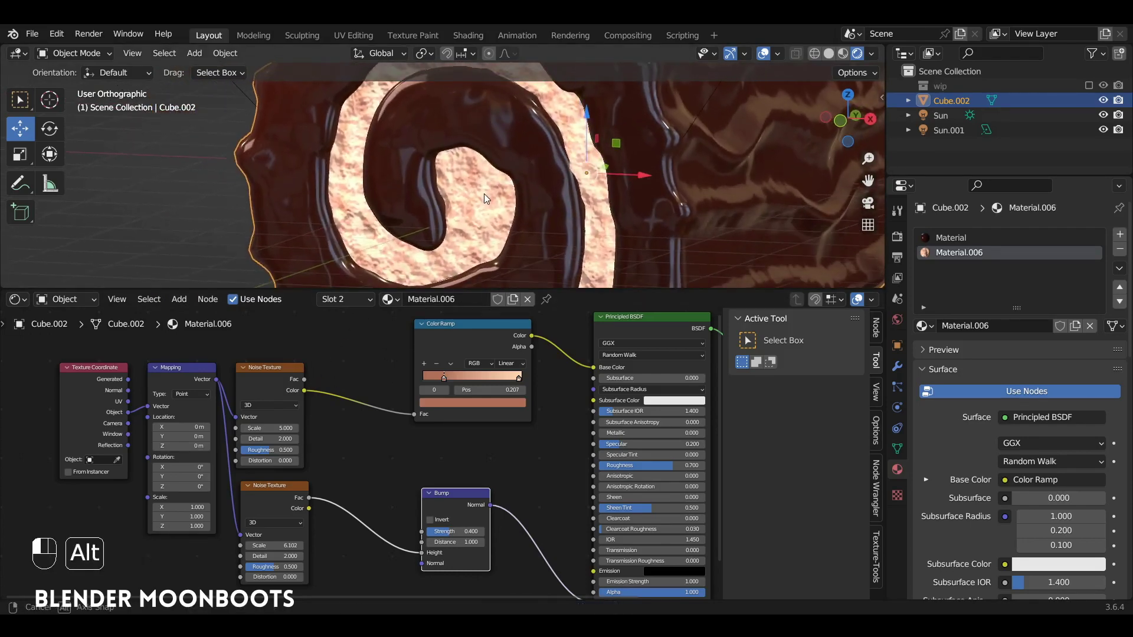
{"action": "left_click_drag", "start_coordinate": [449, 179], "coordinate": [485, 214]}
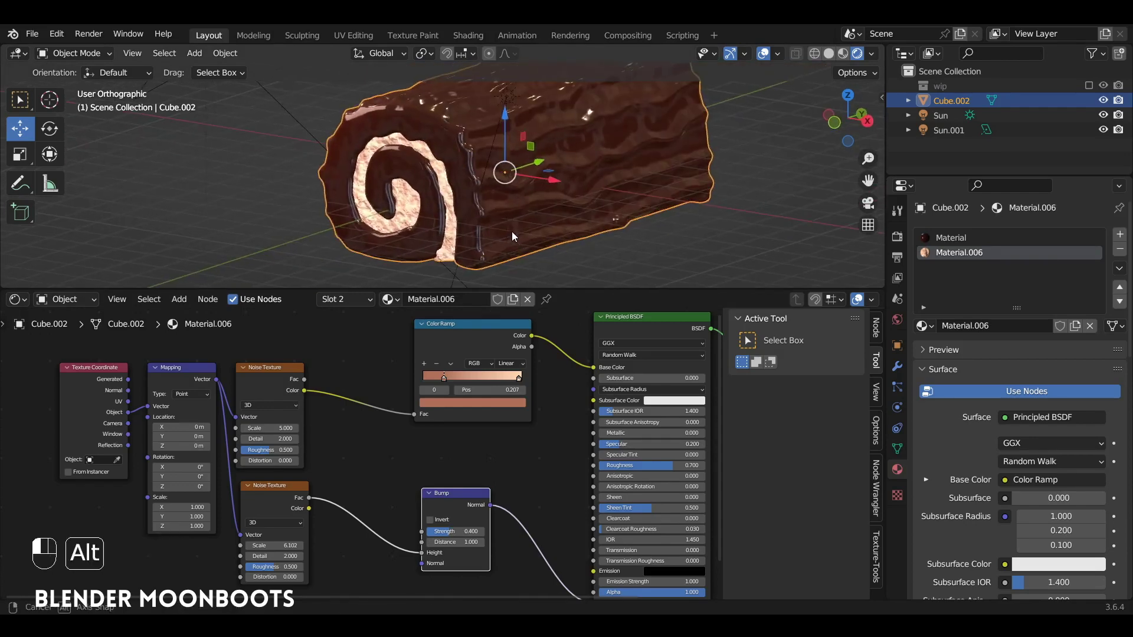
{"action": "left_click_drag", "start_coordinate": [510, 240], "coordinate": [501, 307]}
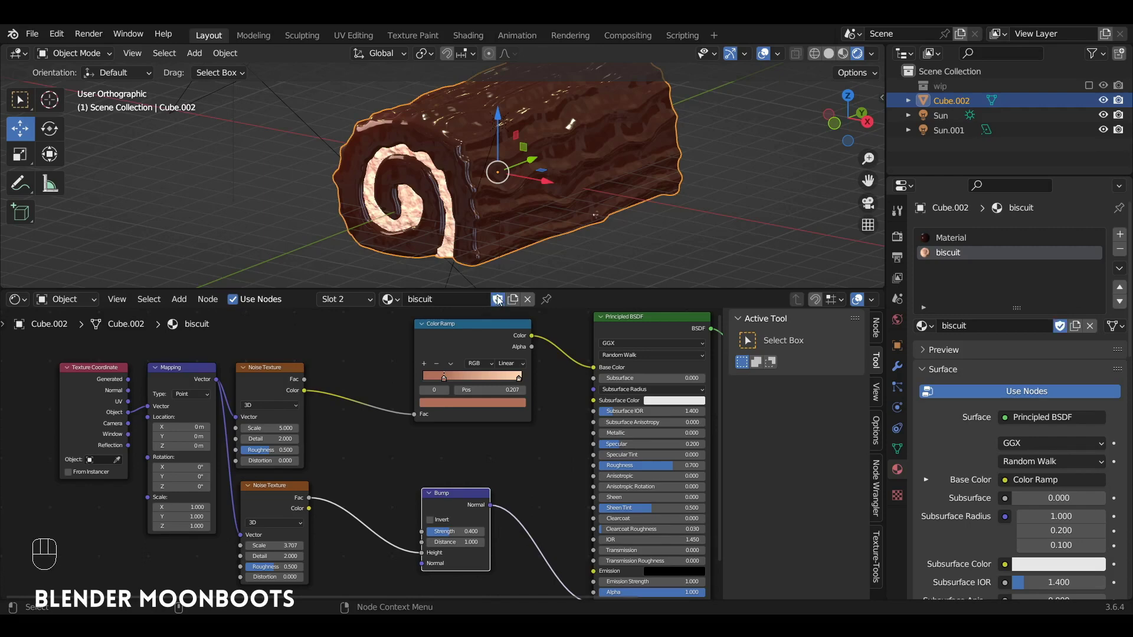
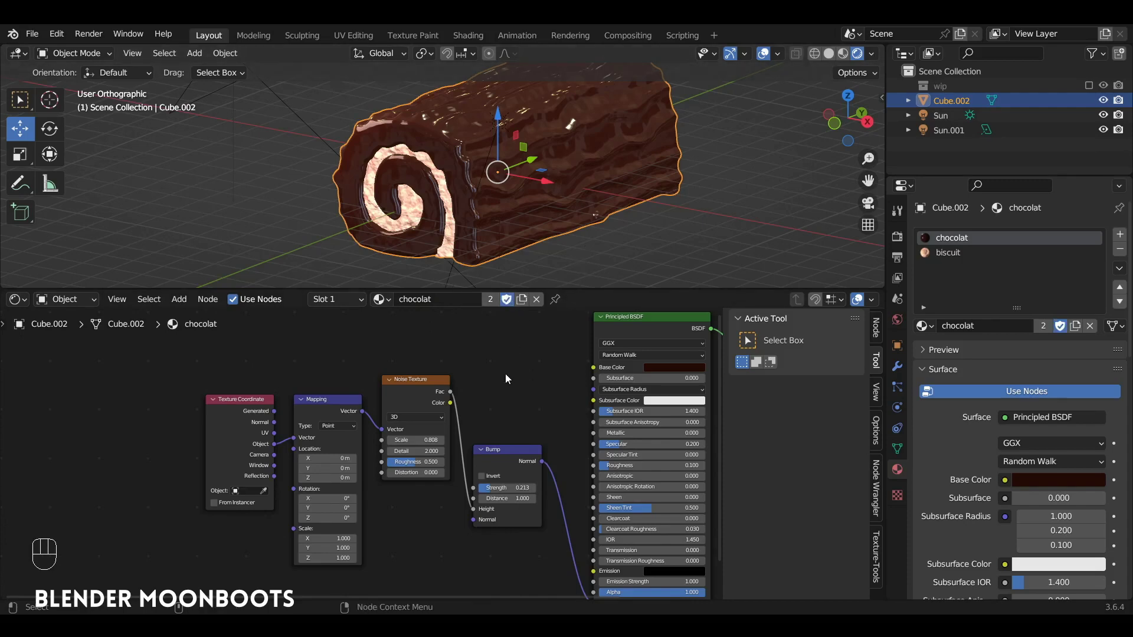
Step: Keep biscuit and chocolat materials as fake users and save the project as objet.blend
{"action": "key", "text": "ctrl+z"}
{"action": "left_click_drag", "start_coordinate": [545, 218], "coordinate": [518, 191]}
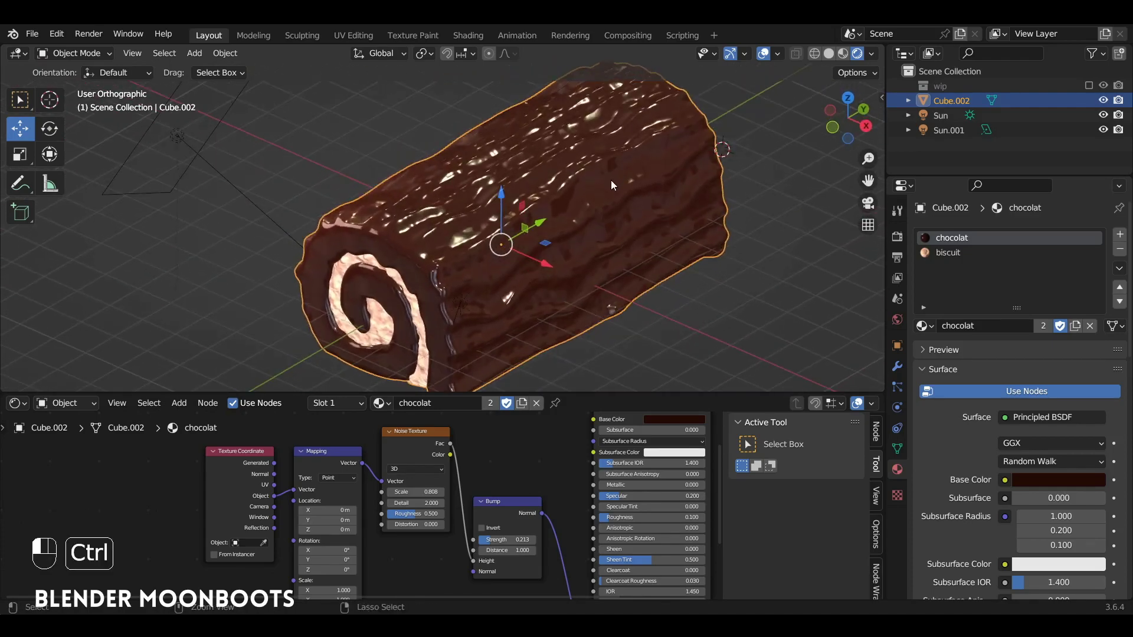
{"action": "key", "text": "ctrl+s"}
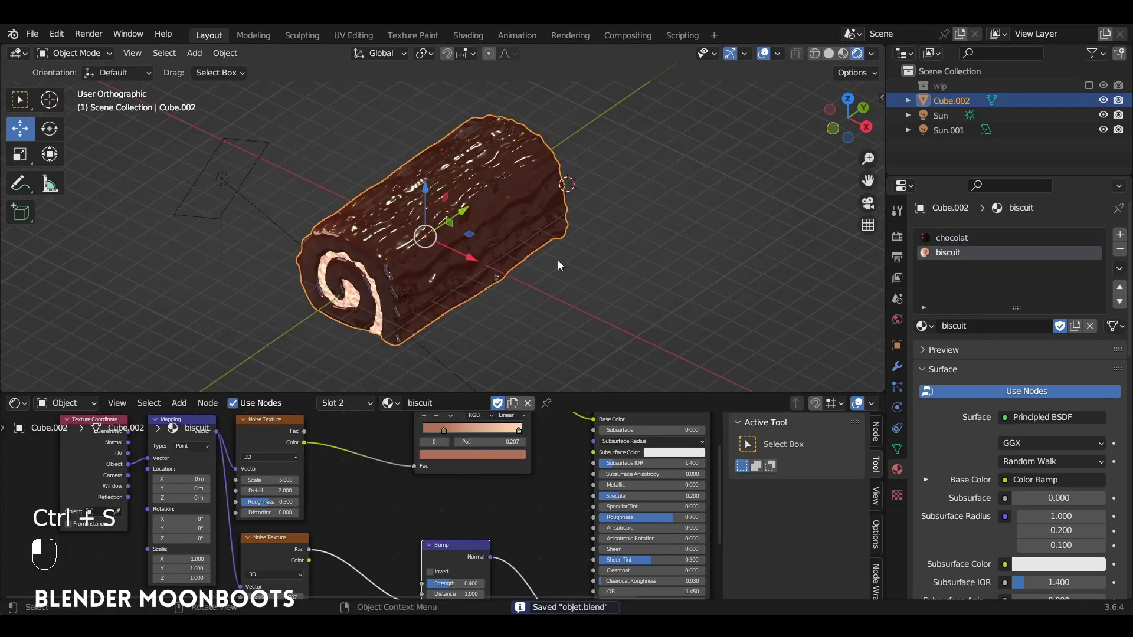
Step: Add a cube (Cube.004) beside the log from the Shift+A Mesh menu
{"action": "middle_click", "coordinate": [596, 280]}
{"action": "key", "text": "shift+a"}
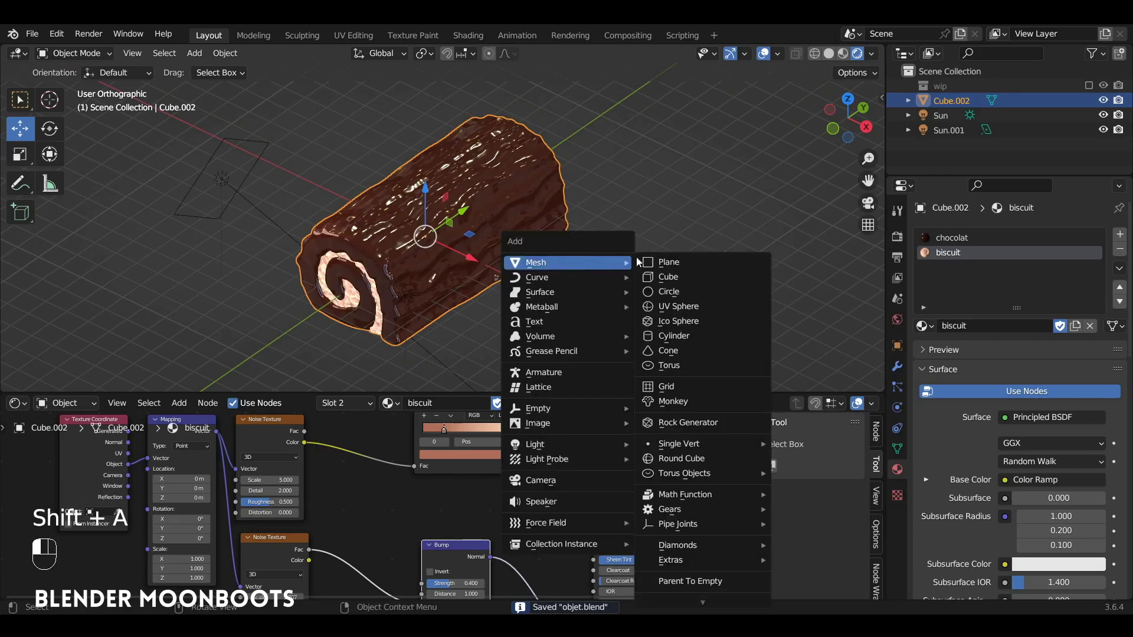
{"action": "left_click_drag", "start_coordinate": [816, 58], "coordinate": [835, 59]}
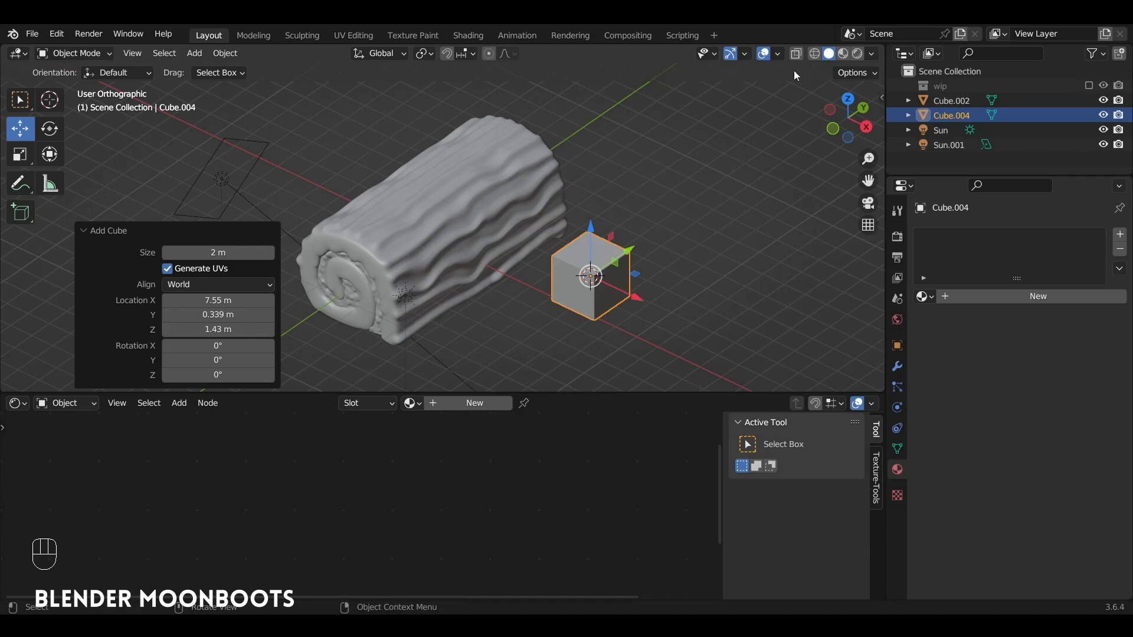
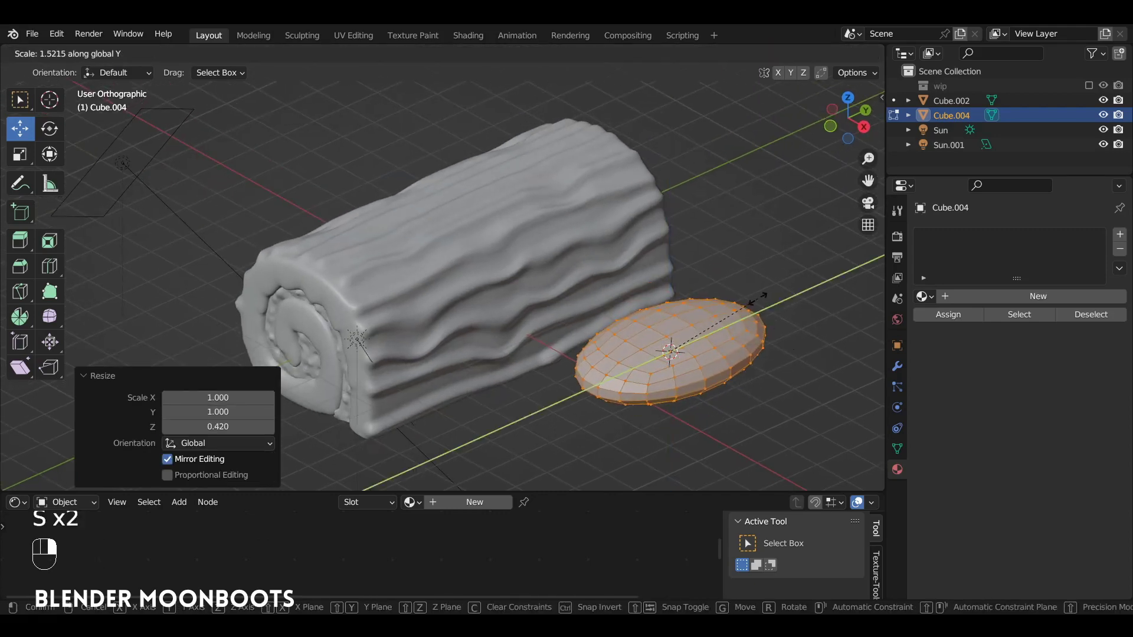
Step: Confirm the oval's scale and sculpt lumps into it with the Draw brush, then leave Sculpt Mode
{"action": "key", "text": "Tab"}
{"action": "left_click_drag", "start_coordinate": [734, 336], "coordinate": [717, 351]}
{"action": "key", "text": "s"}
{"action": "key", "text": "Tab"}
{"action": "left_click_drag", "start_coordinate": [758, 340], "coordinate": [758, 351]}
{"action": "key", "text": "ctrl+Tab"}
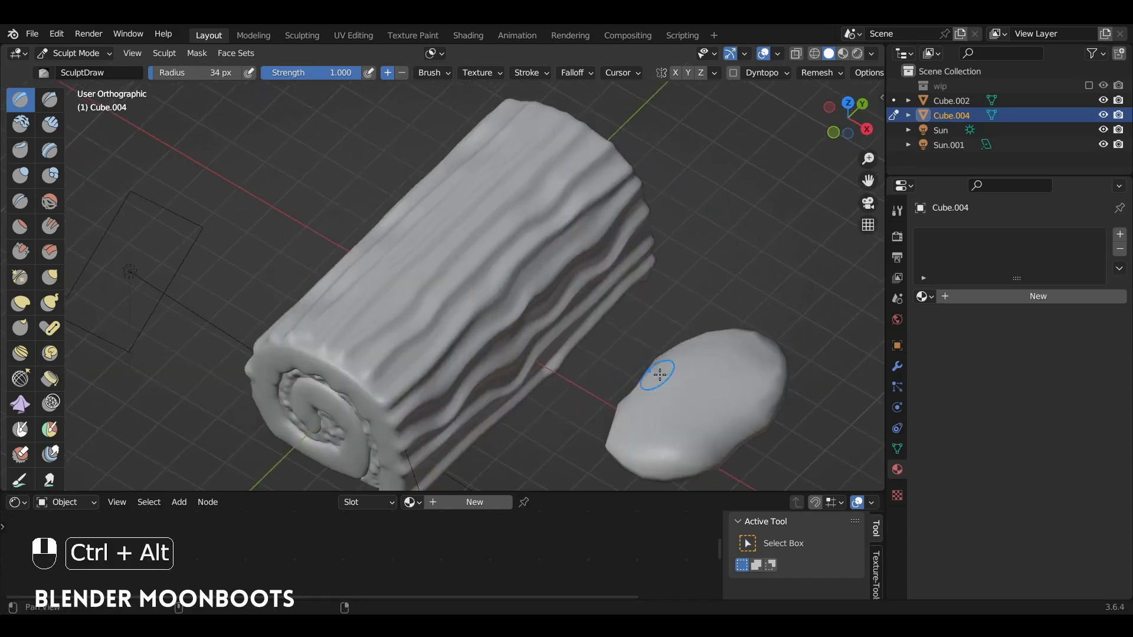
{"action": "key", "text": "ctrl+Tab"}
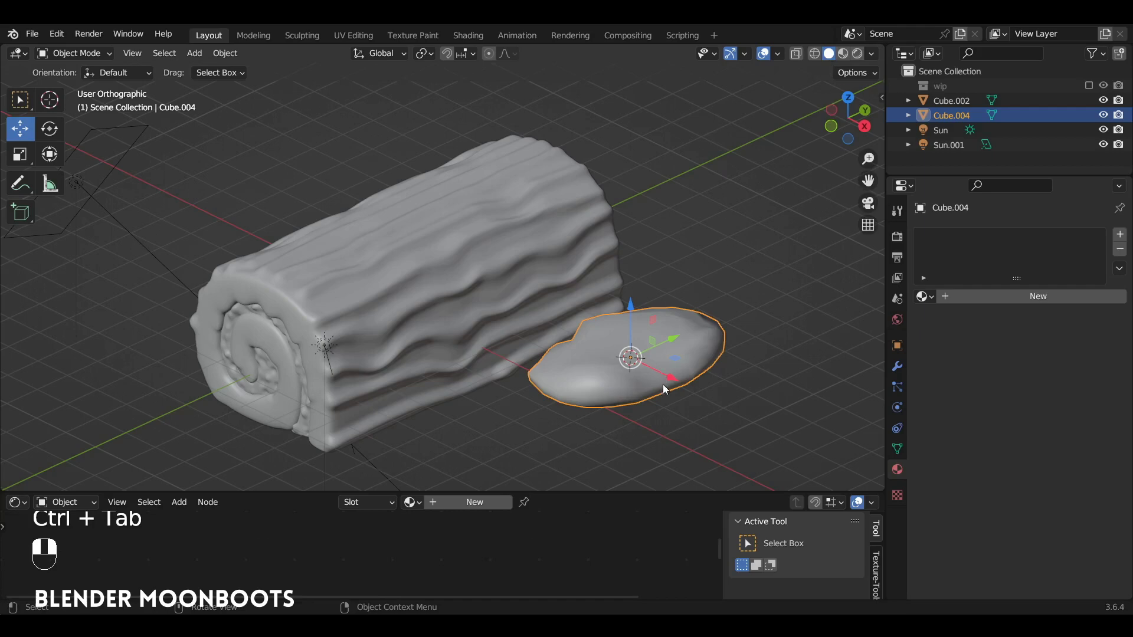
Step: Return the view to the yule log and select it to work on
{"action": "left_click_drag", "start_coordinate": [694, 374], "coordinate": [529, 258]}
{"action": "left_click_drag", "start_coordinate": [591, 280], "coordinate": [901, 389]}
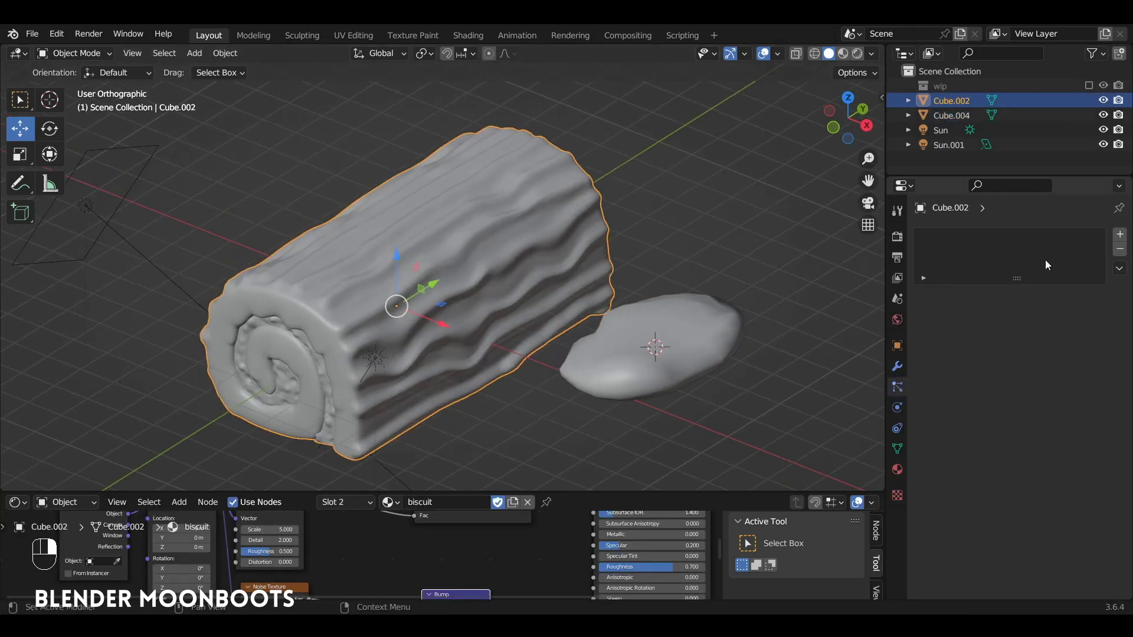
Step: Give the log a Hair particle system instancing Cube.004, with density from vertex group Group
{"action": "left_click_drag", "start_coordinate": [1125, 236], "coordinate": [1071, 315]}
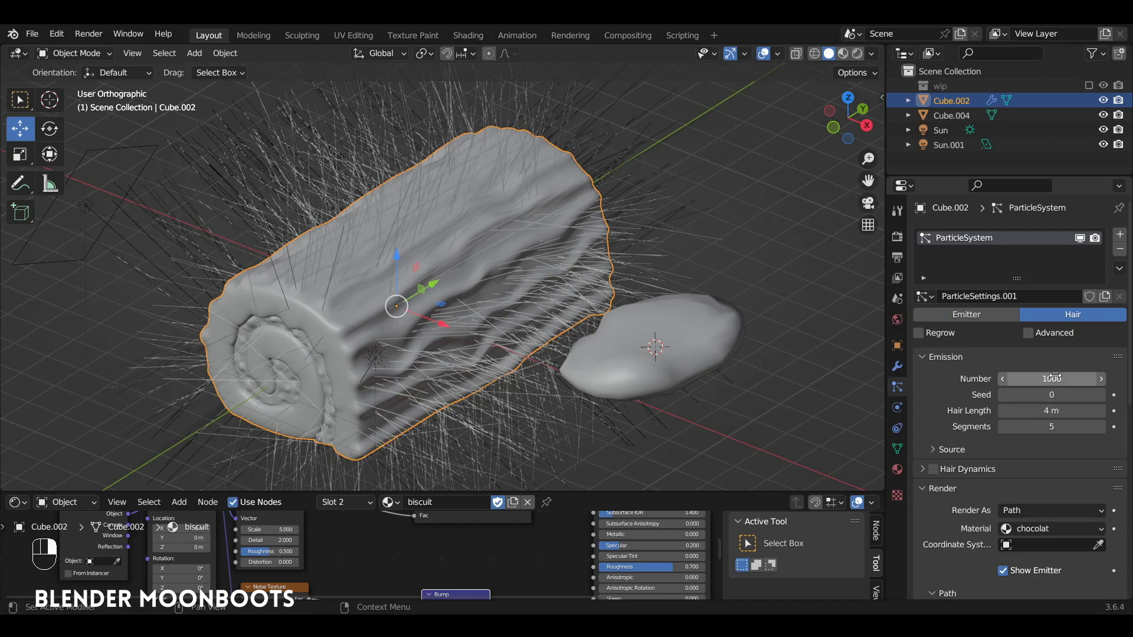
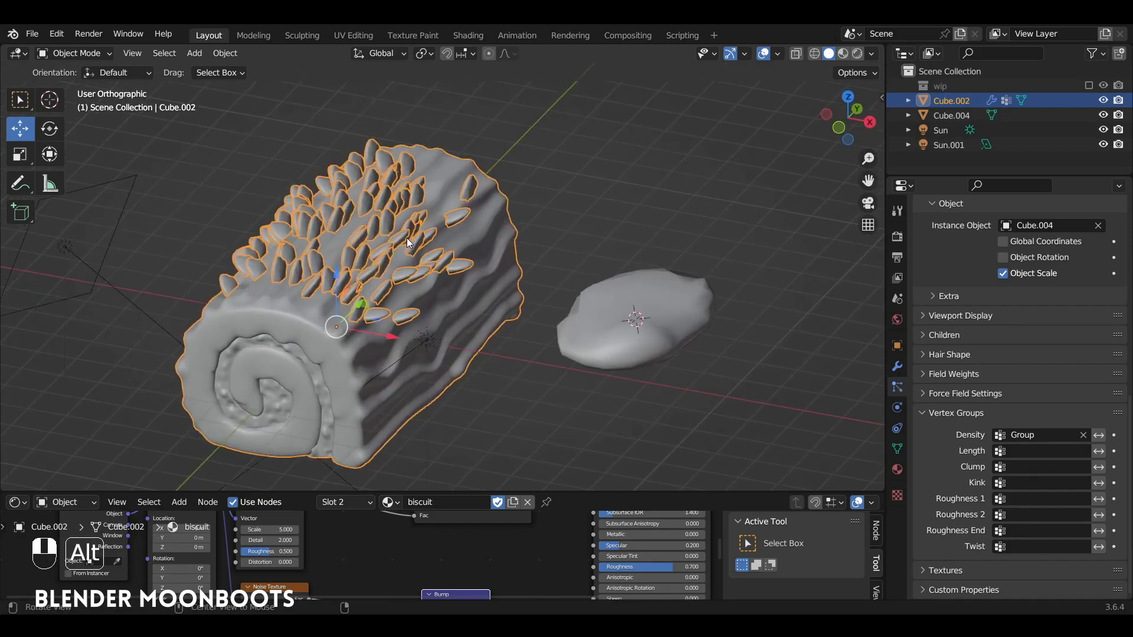
Step: Rotate and rescale the flake mesh into a thin, slim disc in Edit Mode
{"action": "key", "text": "Tab"}
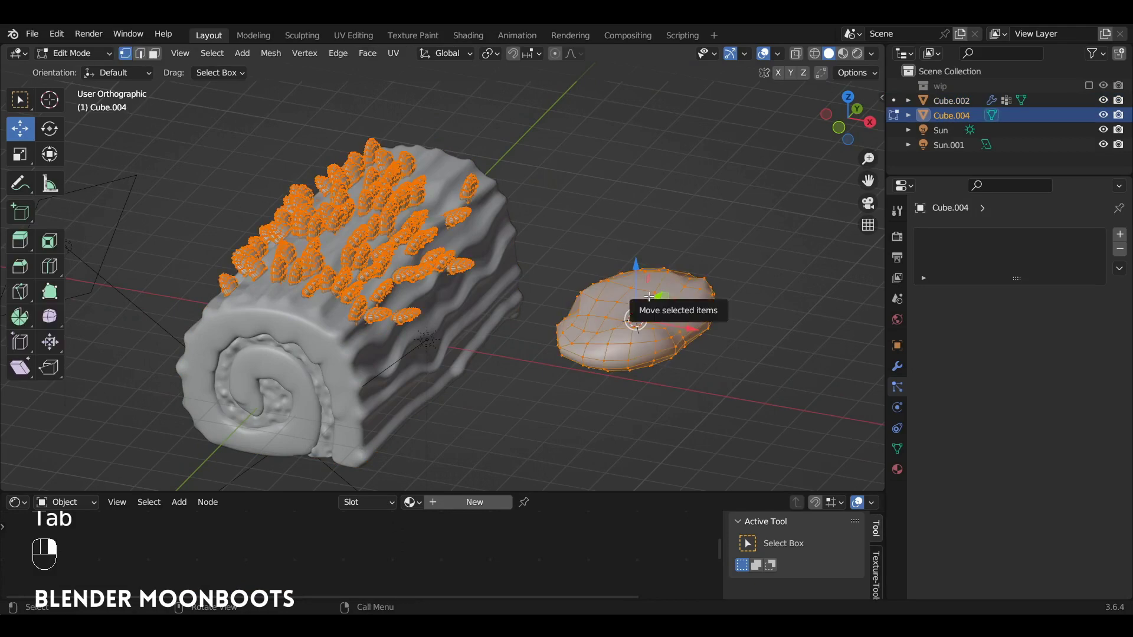
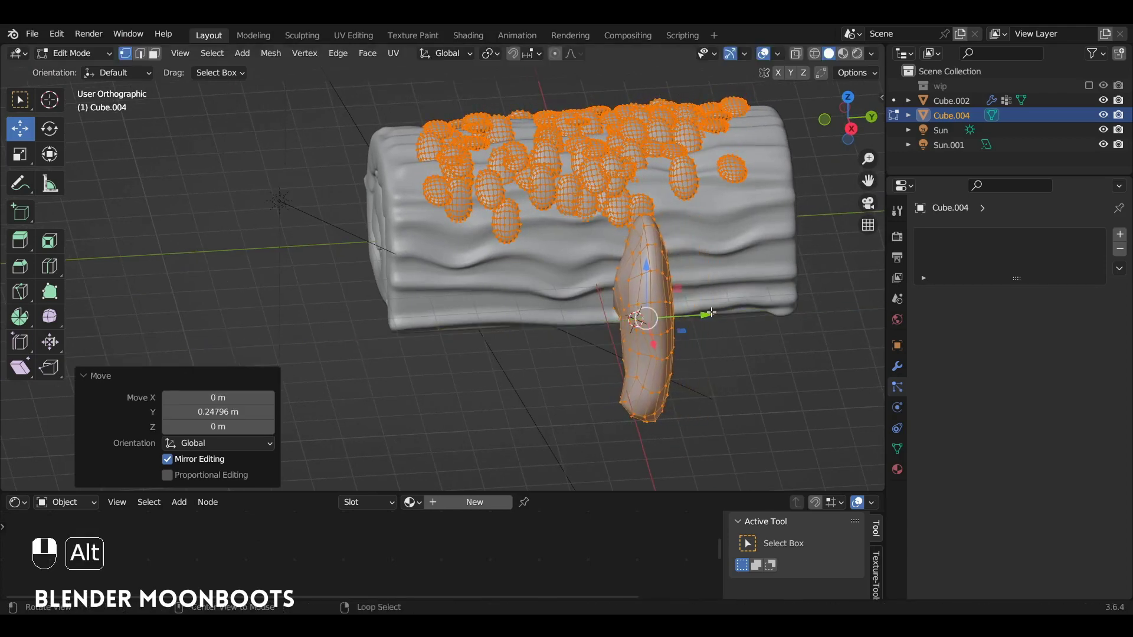
{"action": "key", "text": "KP_7"}
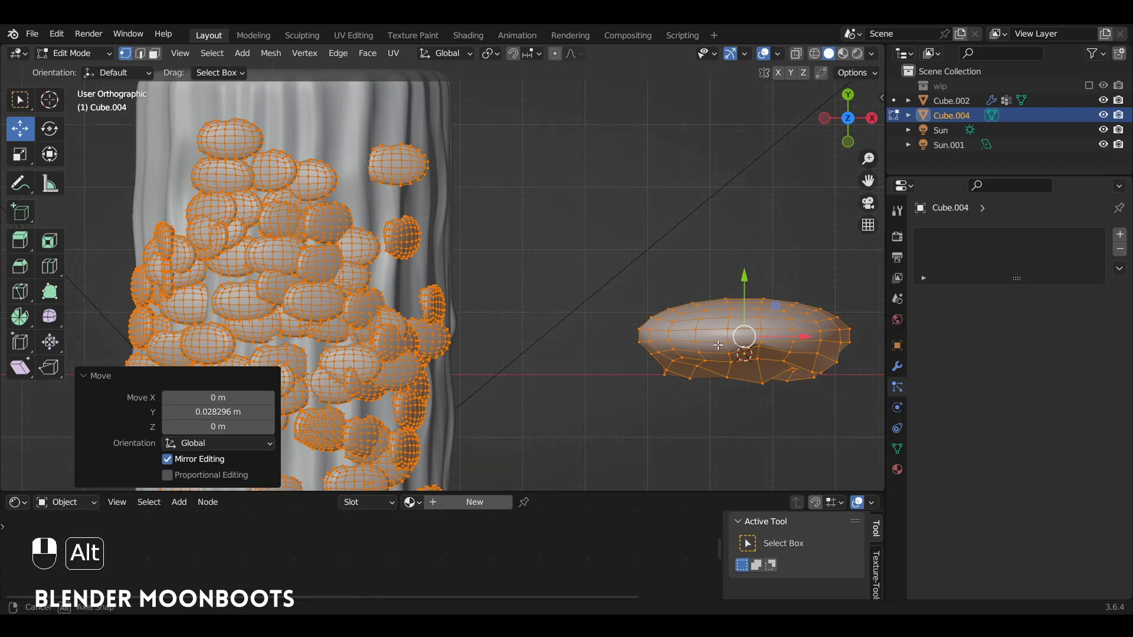
{"action": "key", "text": "Tab"}
{"action": "left_click_drag", "start_coordinate": [509, 214], "coordinate": [469, 248]}
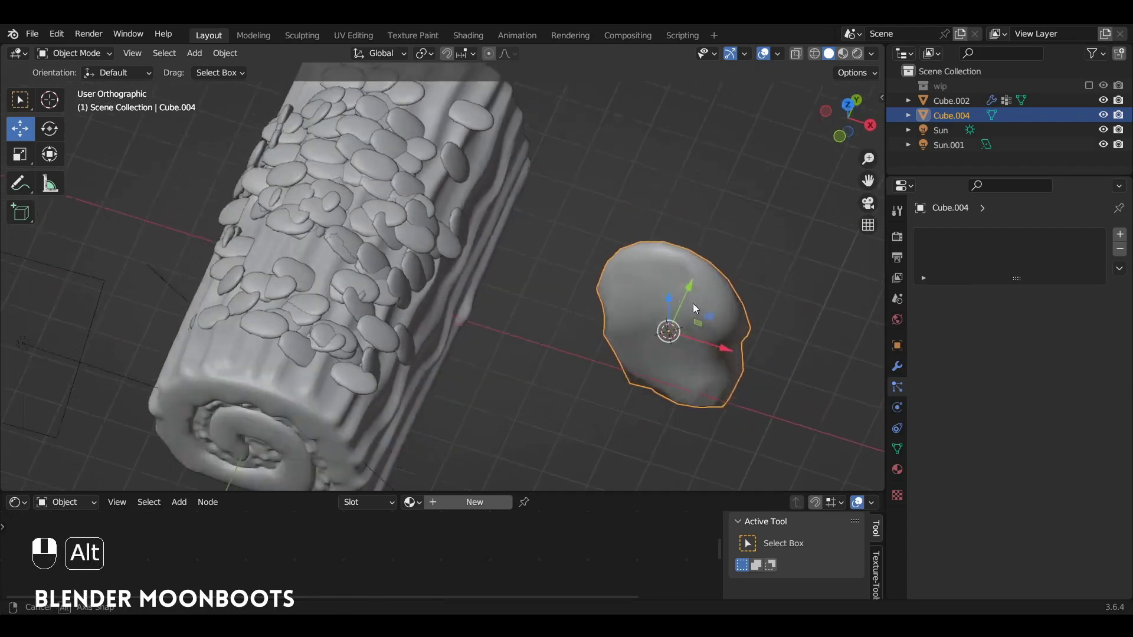
{"action": "key", "text": "Tab"}
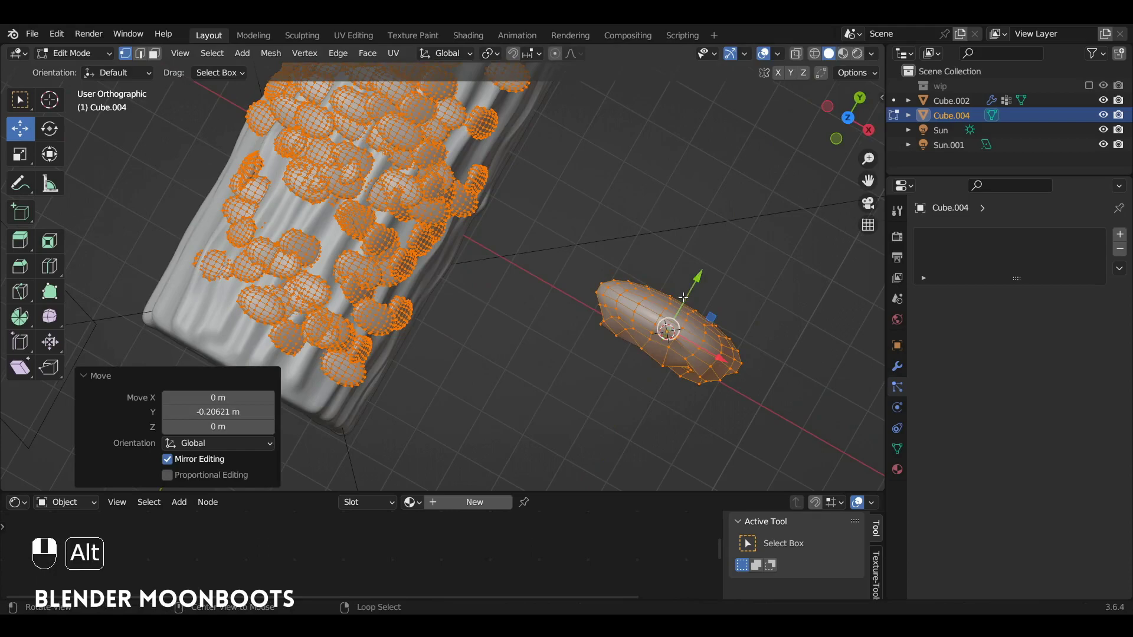
{"action": "key", "text": "Tab"}
{"action": "left_click_drag", "start_coordinate": [598, 314], "coordinate": [602, 307]}
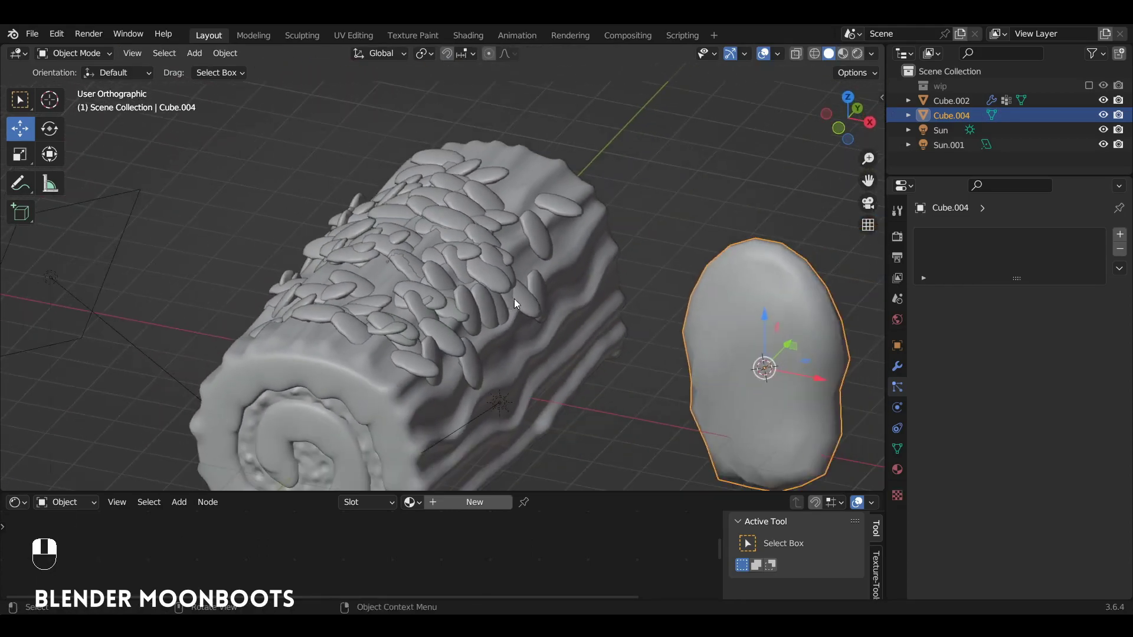
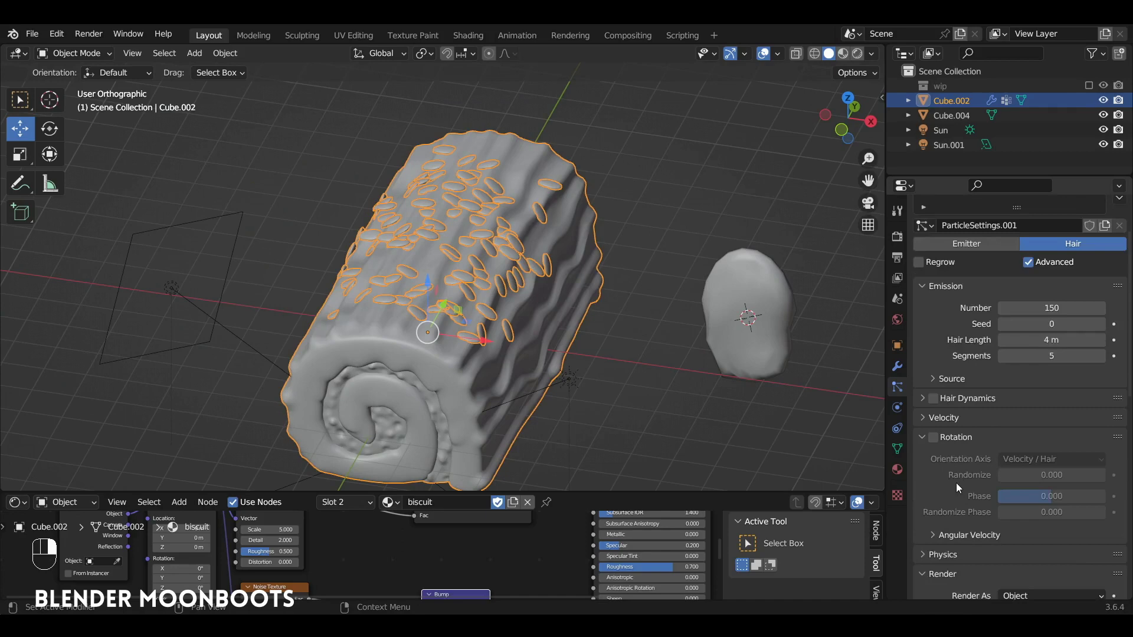
Step: Enable particle Rotation with randomized angles and view the log in Material Preview
{"action": "left_click_drag", "start_coordinate": [936, 417], "coordinate": [504, 295]}
{"action": "left_click_drag", "start_coordinate": [504, 293], "coordinate": [648, 385]}
{"action": "left_click_drag", "start_coordinate": [634, 393], "coordinate": [586, 289]}
{"action": "left_click_drag", "start_coordinate": [585, 289], "coordinate": [859, 55]}
{"action": "left_click_drag", "start_coordinate": [524, 287], "coordinate": [662, 310]}
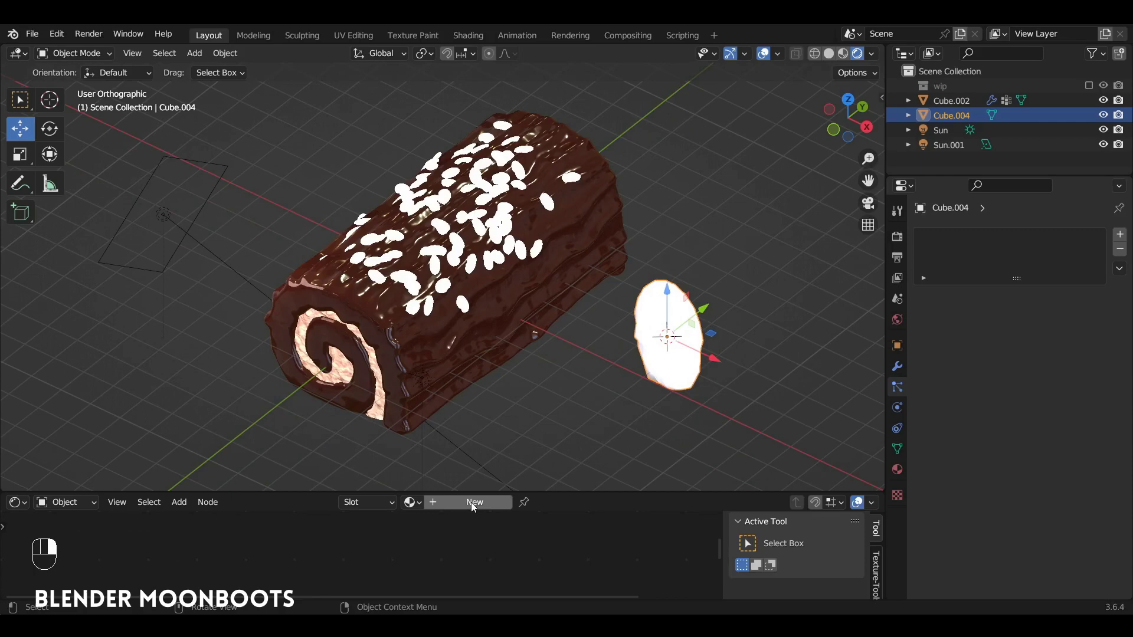
Step: Create a pale almond-yellow material for the flake with Specular 0.4 and Roughness 0.7
{"action": "left_click_drag", "start_coordinate": [475, 507], "coordinate": [505, 380]}
{"action": "left_click_drag", "start_coordinate": [505, 379], "coordinate": [450, 462]}
{"action": "left_click_drag", "start_coordinate": [505, 380], "coordinate": [553, 163]}
{"action": "left_click_drag", "start_coordinate": [546, 245], "coordinate": [461, 462]}
{"action": "left_click_drag", "start_coordinate": [552, 163], "coordinate": [553, 346]}
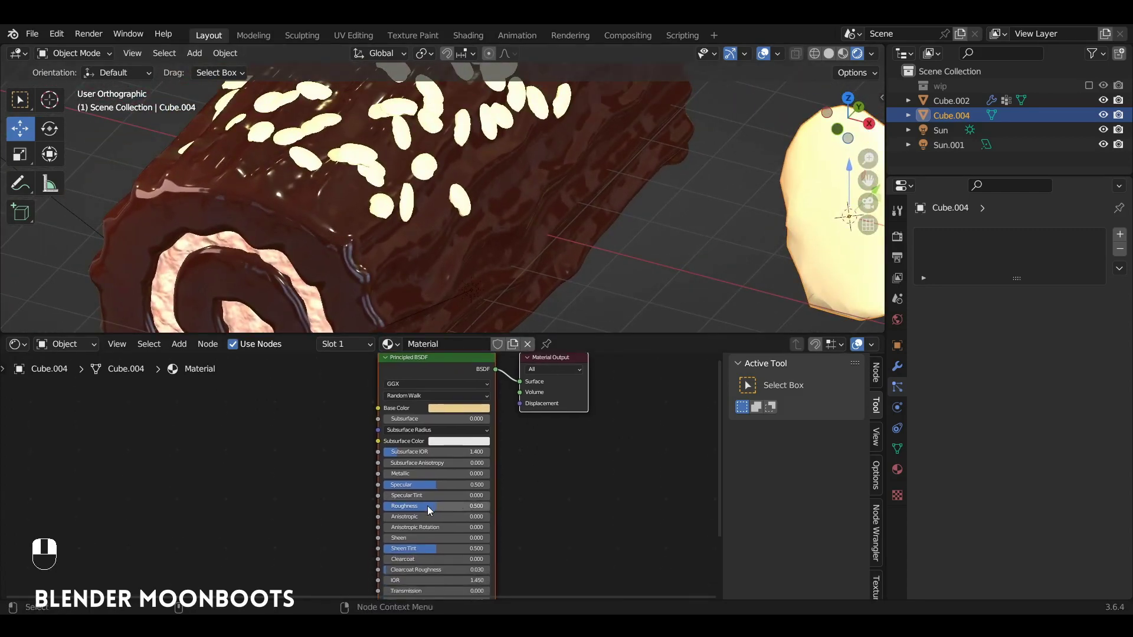